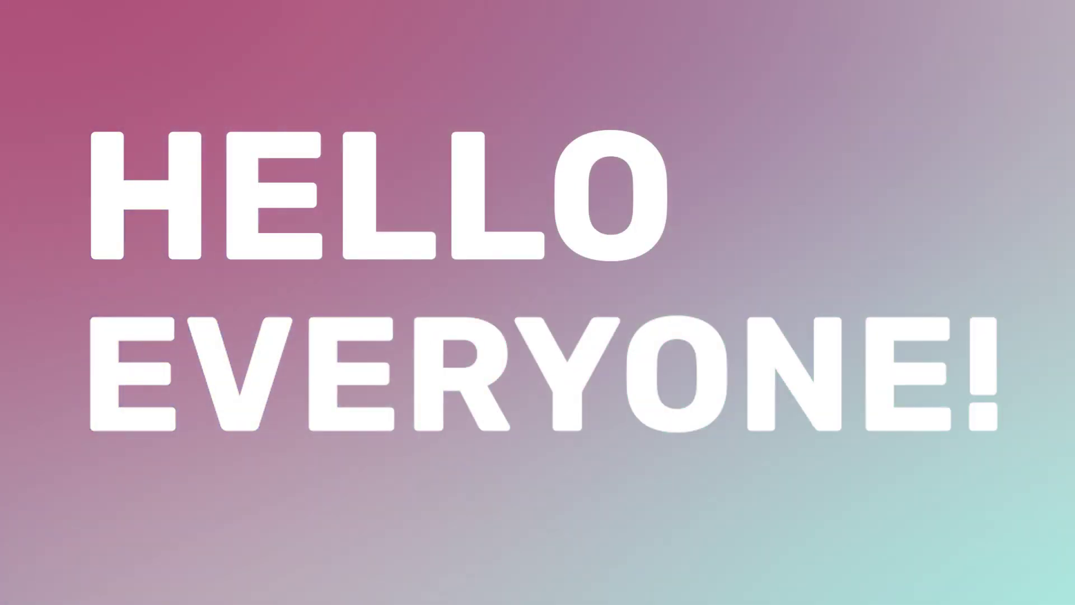
Step: Zoom in and out and orbit around the empty scene to get oriented
double_click(1049, 418)
left_click(1054, 383)
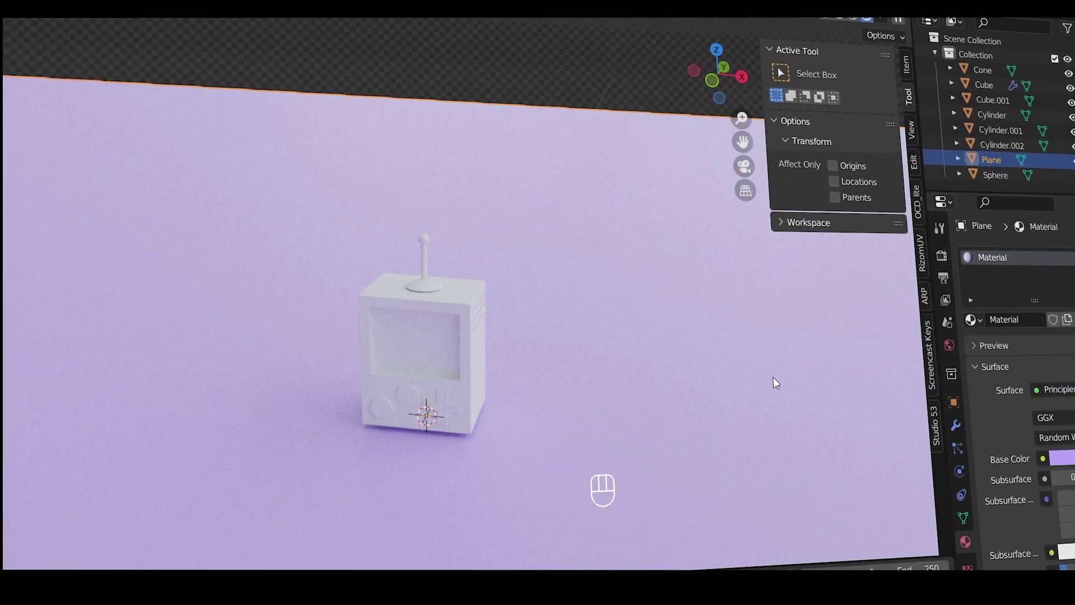
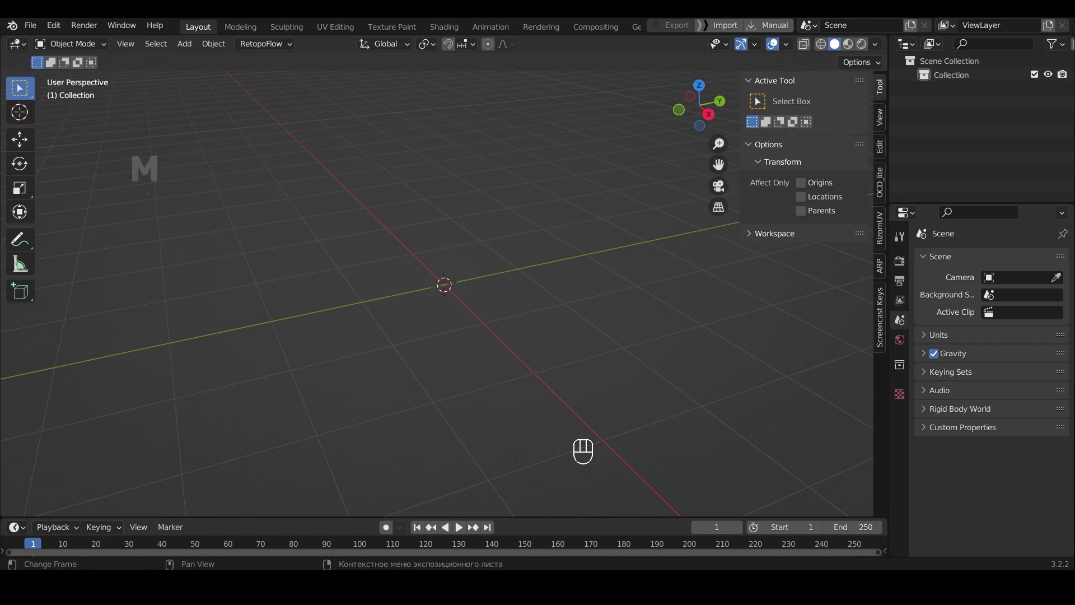
scroll("up", 3)
scroll("down", 3)
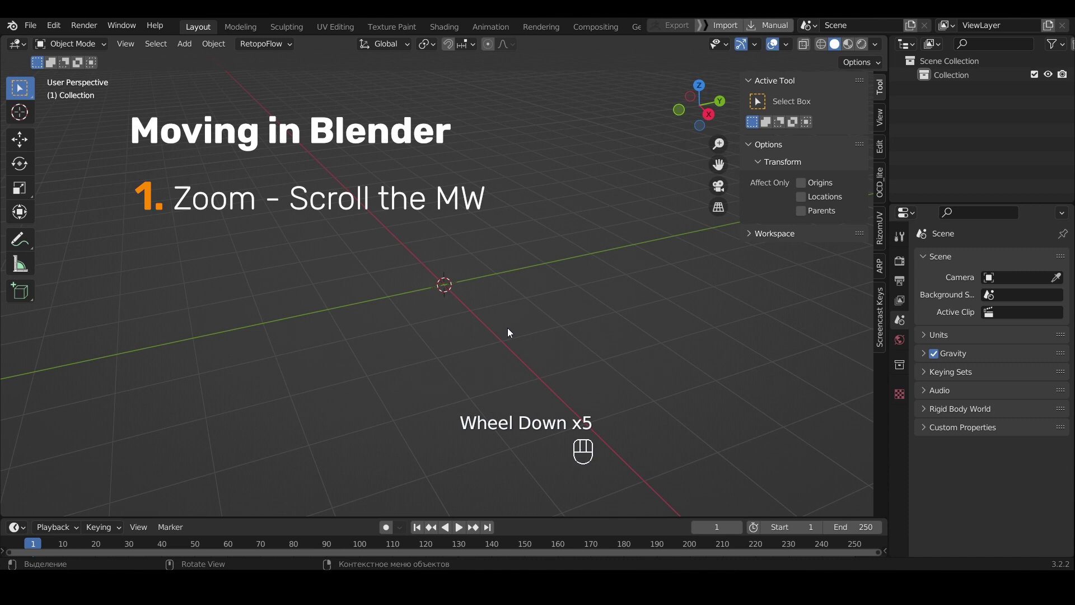
left_click_drag(511, 331, 574, 332)
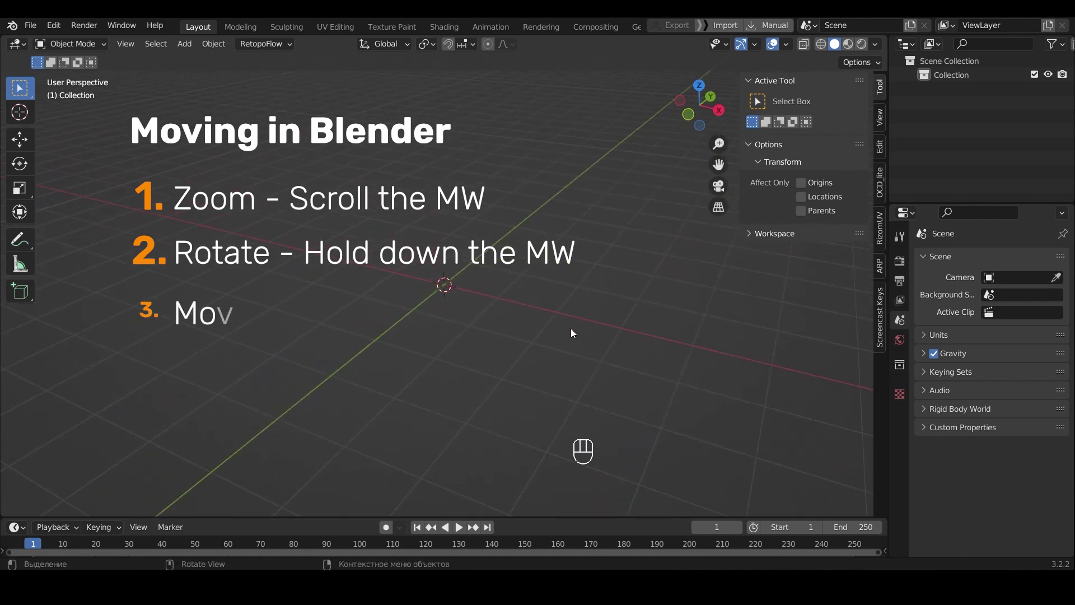
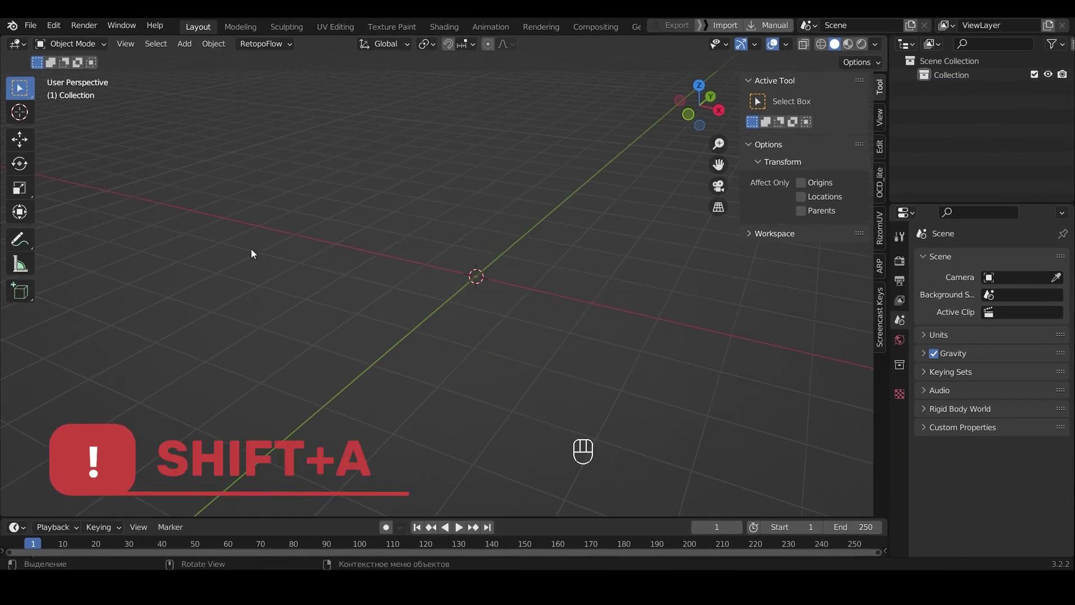
Step: Add a cube via Shift+A, show its transform values, try a move and undo it
key("shift+a")
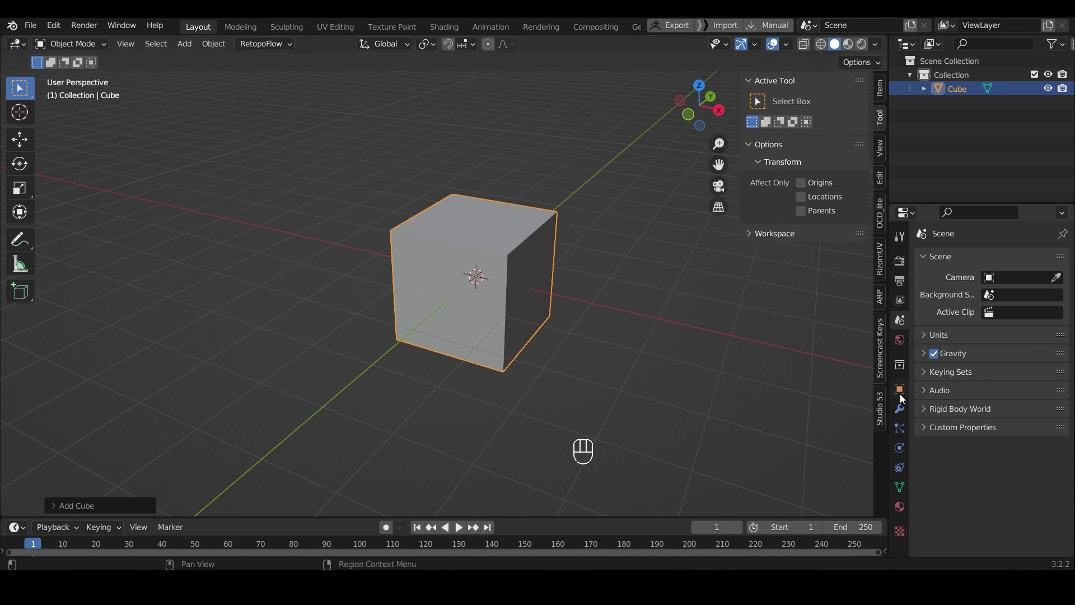
left_click(904, 395)
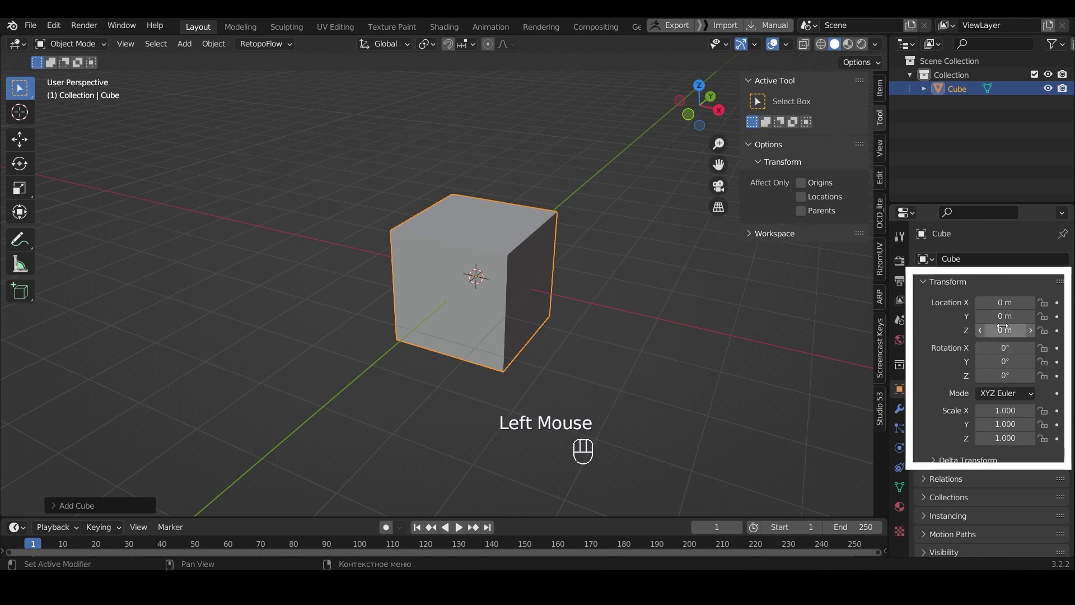
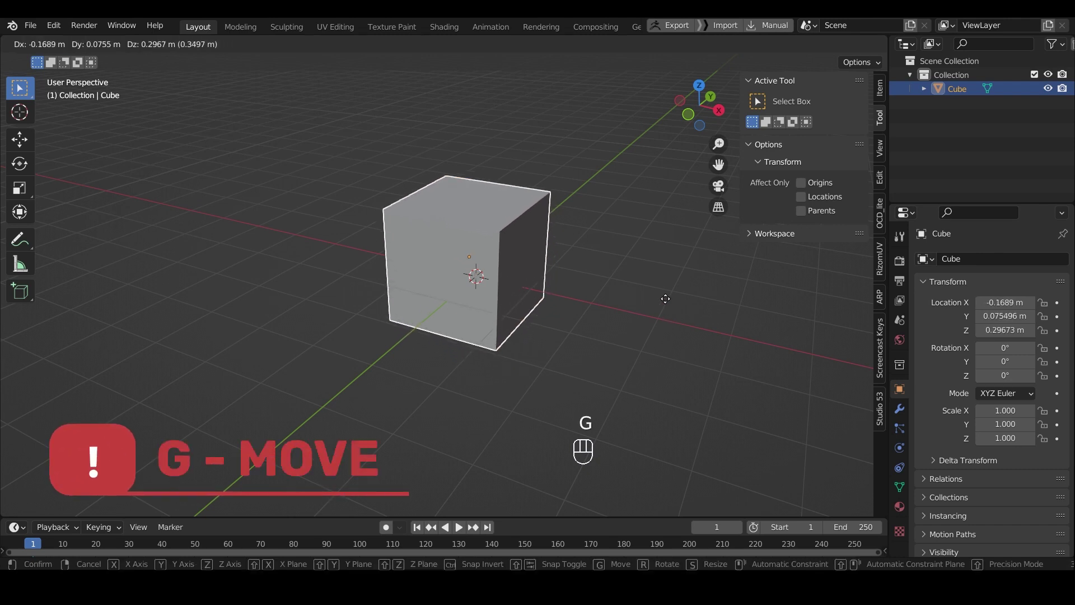
left_click(665, 312)
key("ctrl+z")
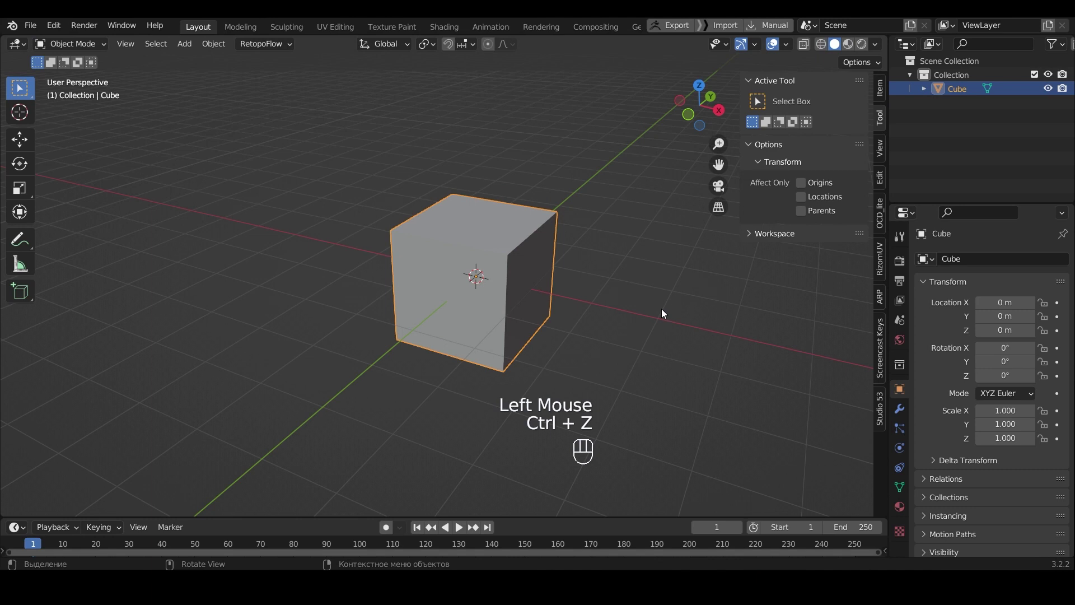
Step: Try rotating the cube freely, undo it, and start an even resize
key("r")
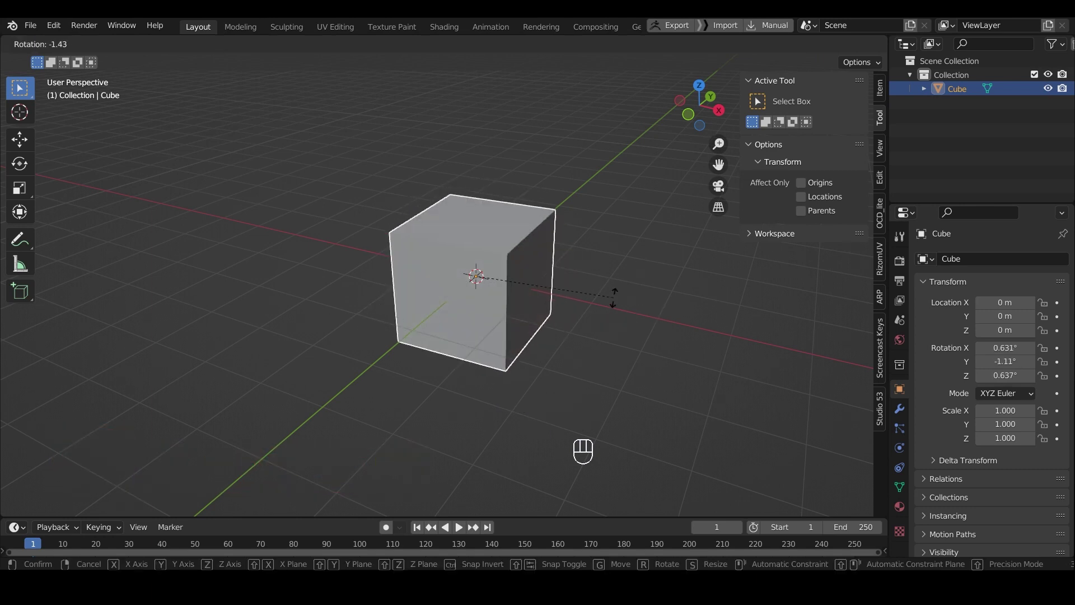
left_click(616, 301)
key("ctrl+z")
key("s")
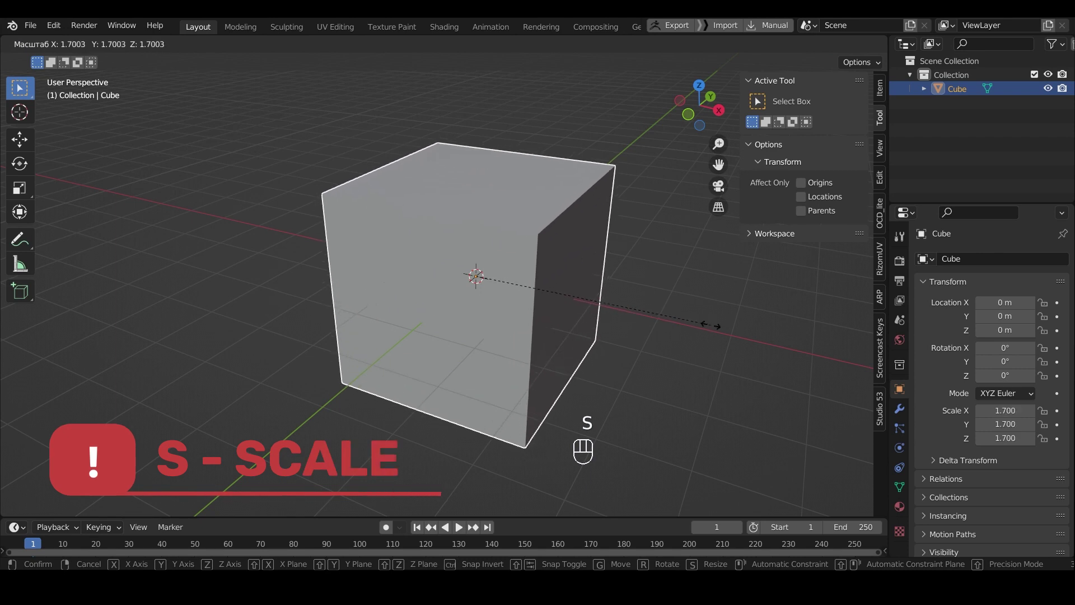
Step: Cancel the resize, then try a move constrained to X and undo it
left_click(653, 322)
key("ctrl+z")
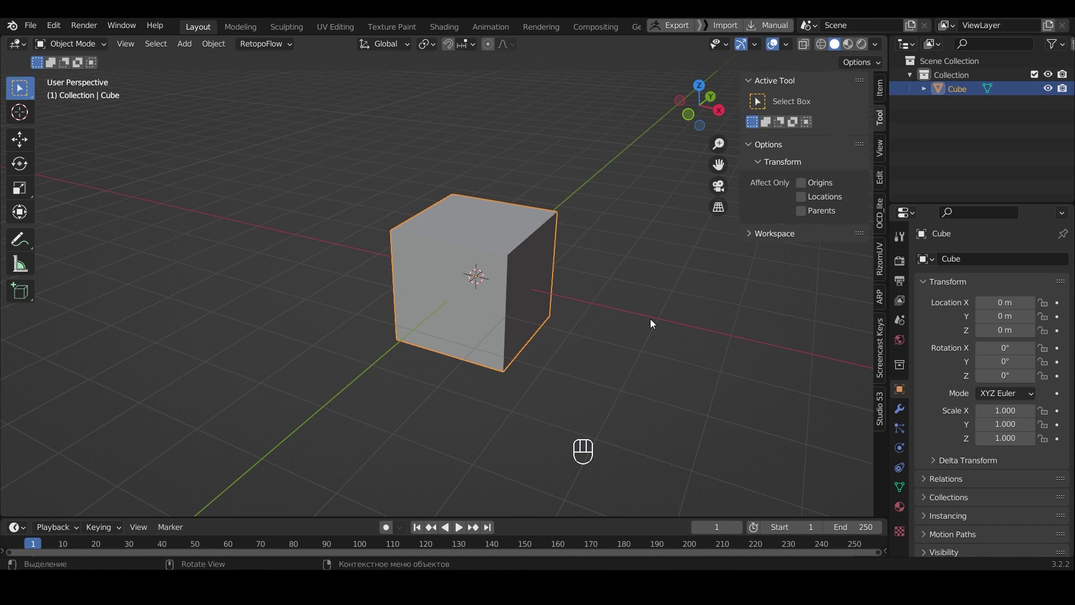
key("g")
key("x")
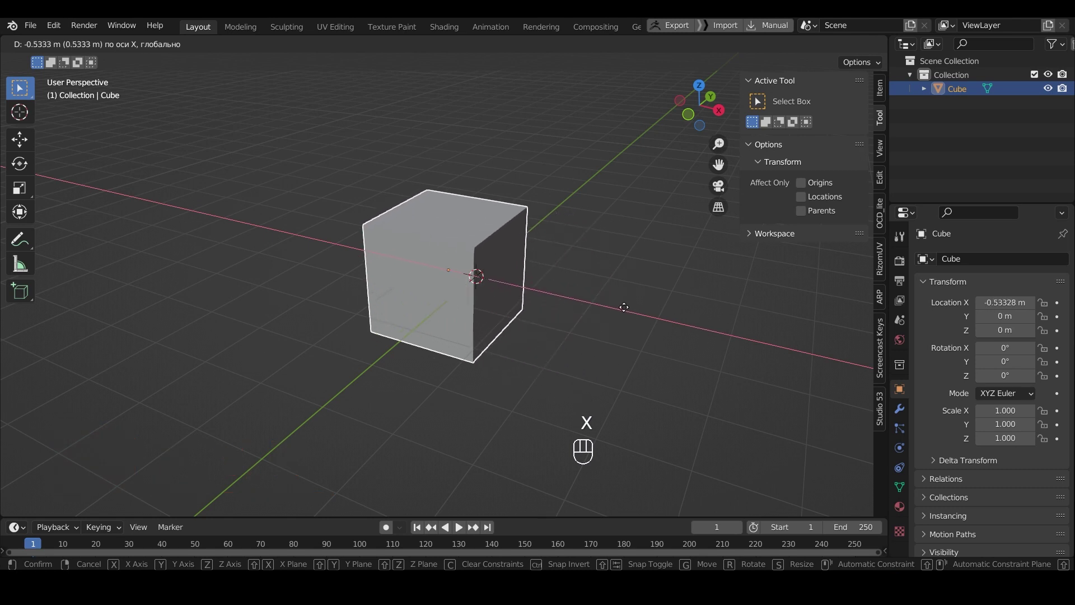
left_click(659, 322)
key("ctrl+z")
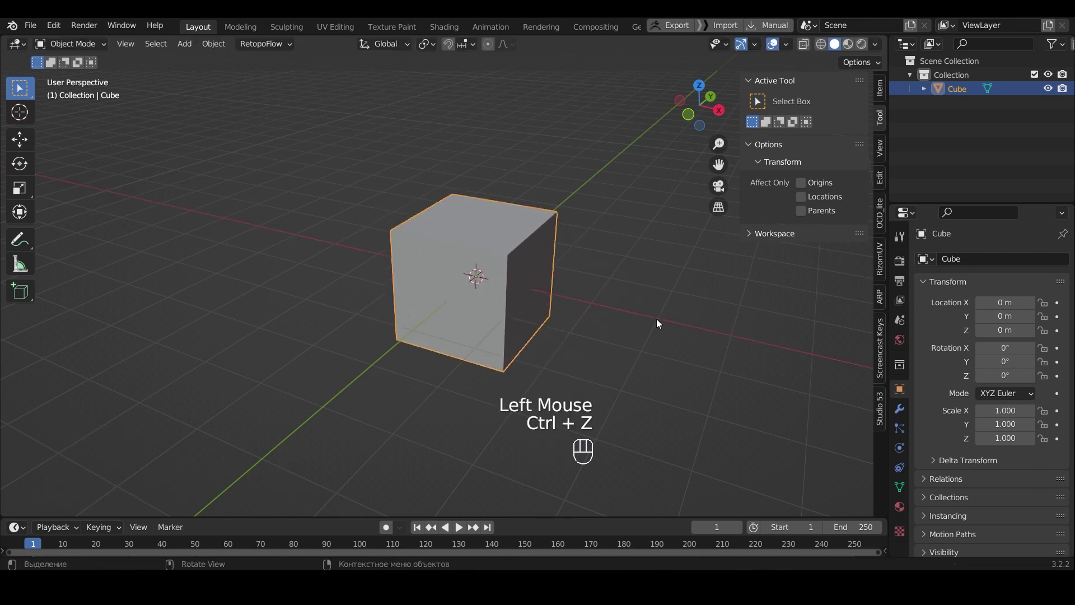
Step: Try a Y-constrained move and undo, then move the cube up along Z to about 0.09 m
key("g")
key("y")
left_click(657, 302)
key("ctrl+z")
key("g")
key("z")
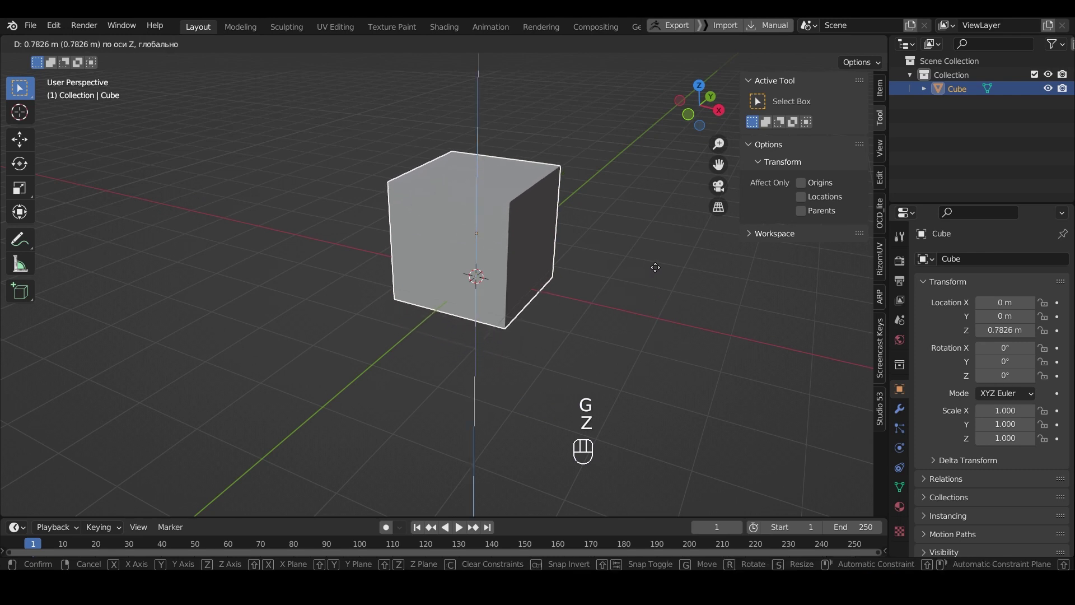
left_click(657, 309)
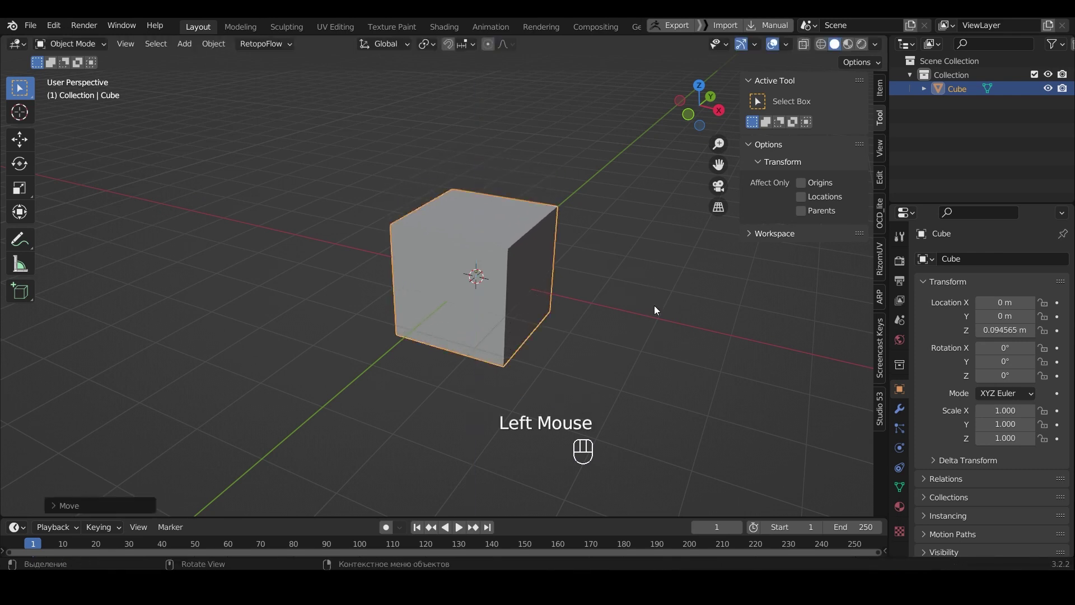
Step: Undo the lift and check the cube from front, top and bottom numpad views
key("ctrl+z")
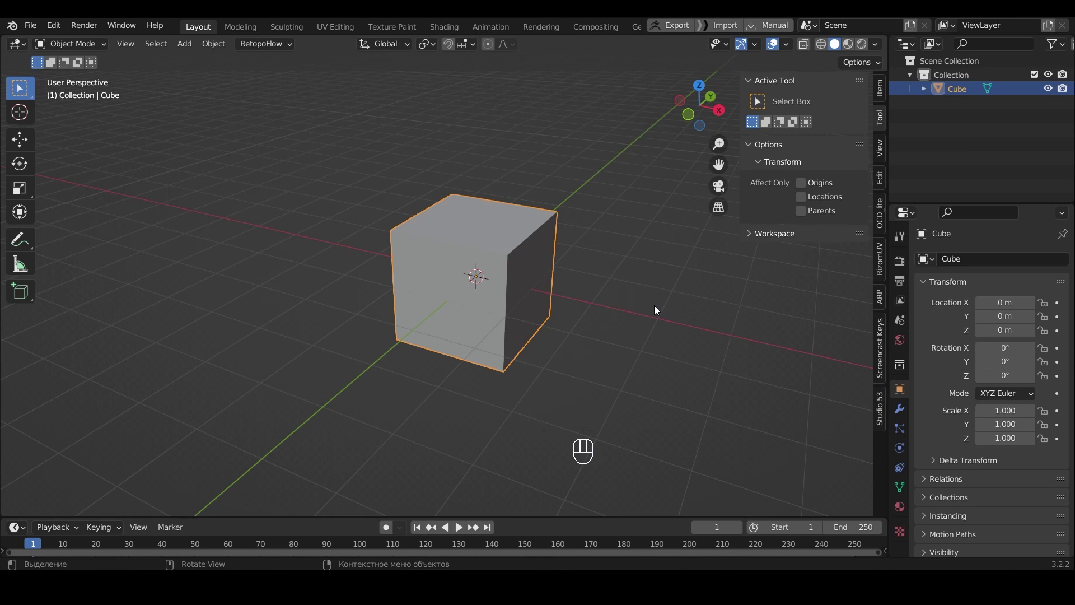
key("KP_1")
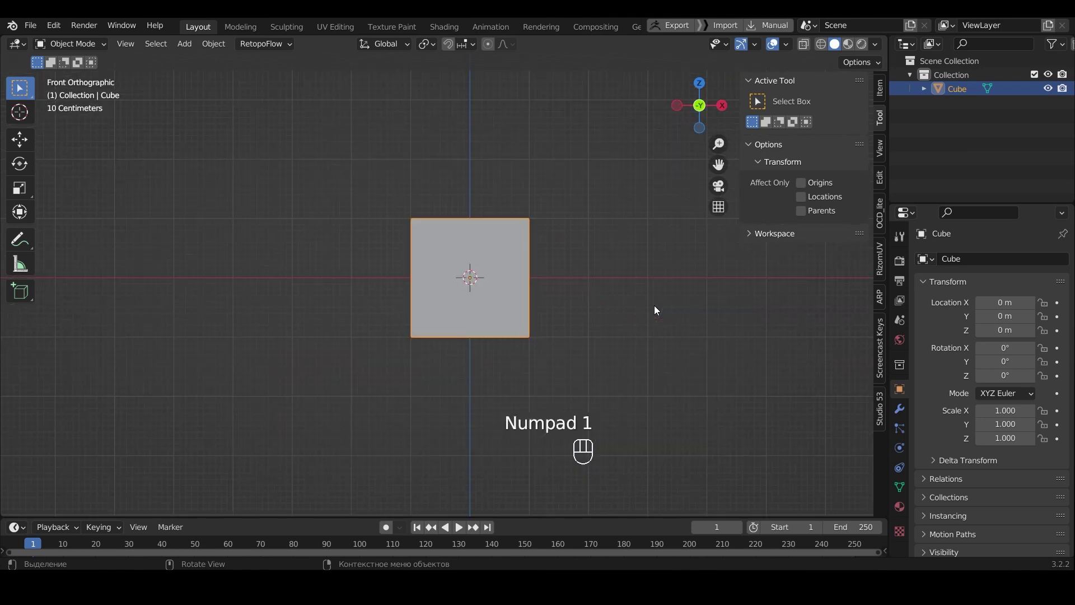
middle_click(656, 310)
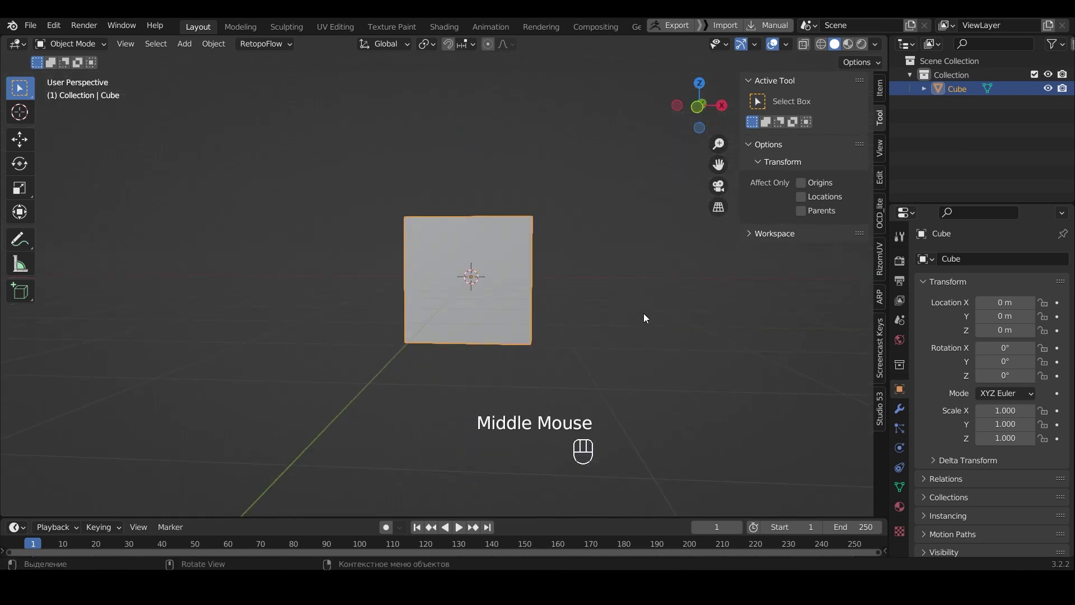
key("KP_3")
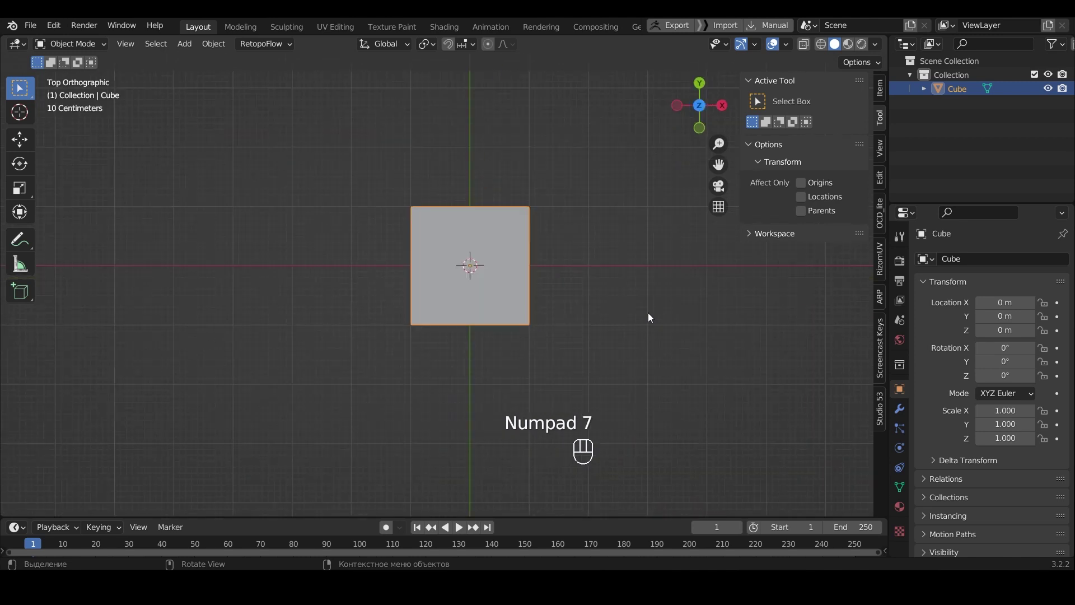
key("KP_9")
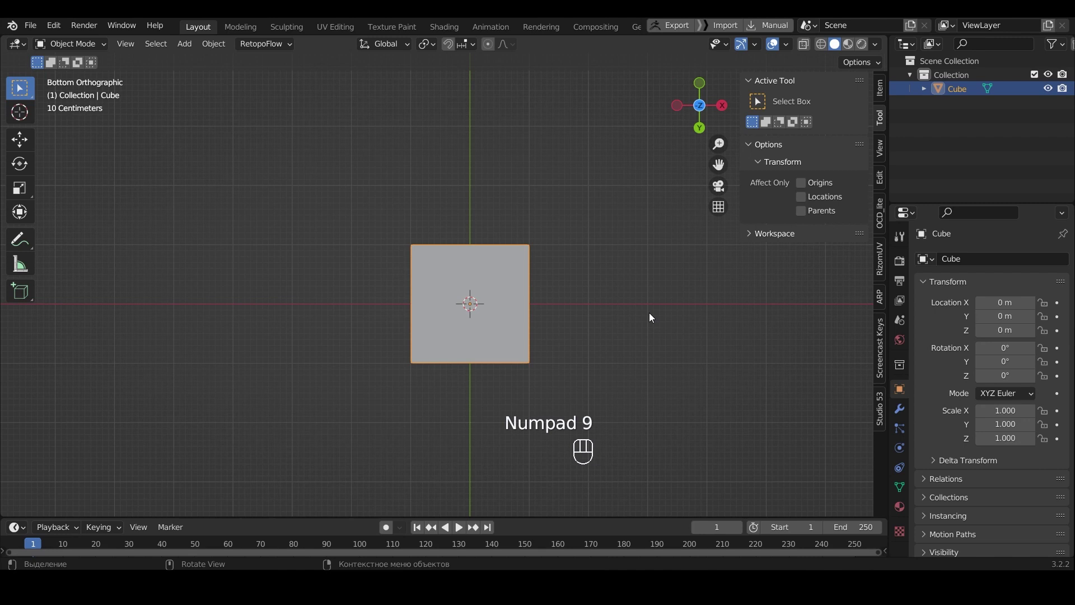
Step: Squash the cube along Y to about 0.742 and stretch it along Z
key("s")
key("y")
left_click(538, 331)
key("s")
key("z")
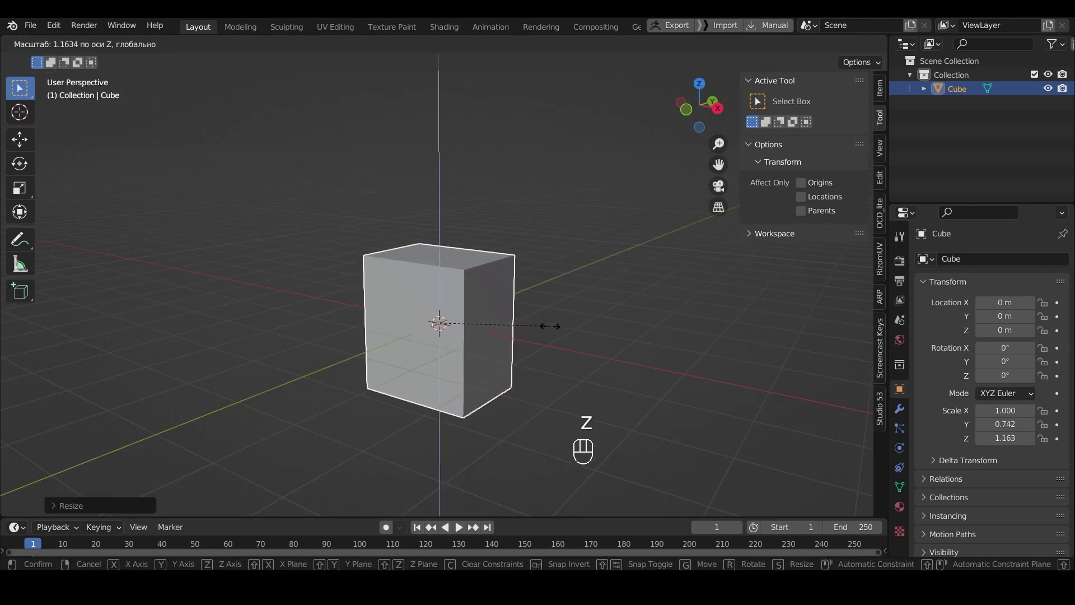
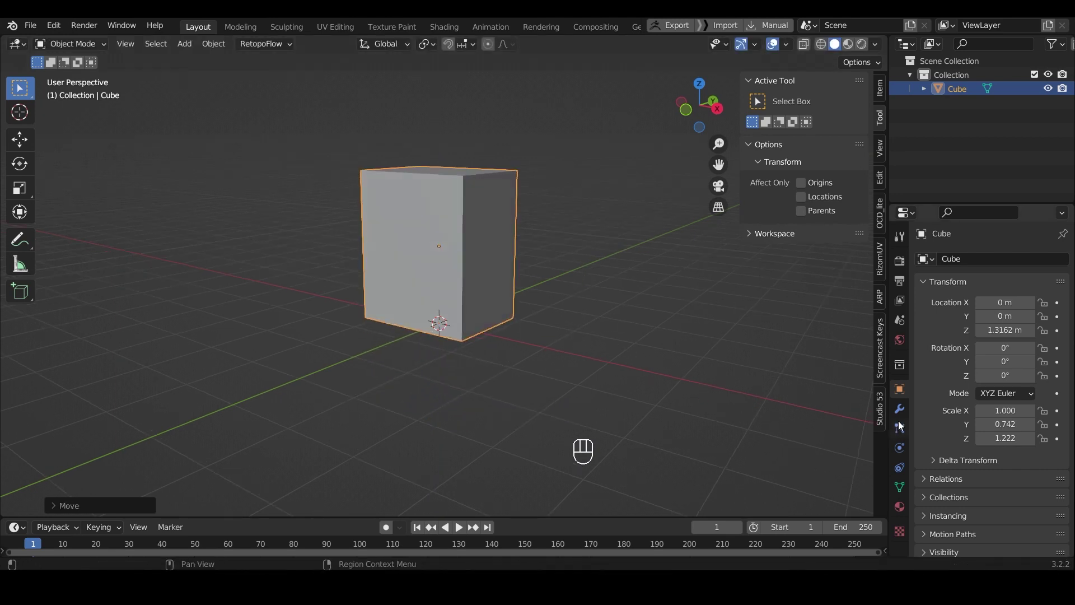
Step: Add a Bevel modifier to the cube from Modifier Properties
left_click(902, 414)
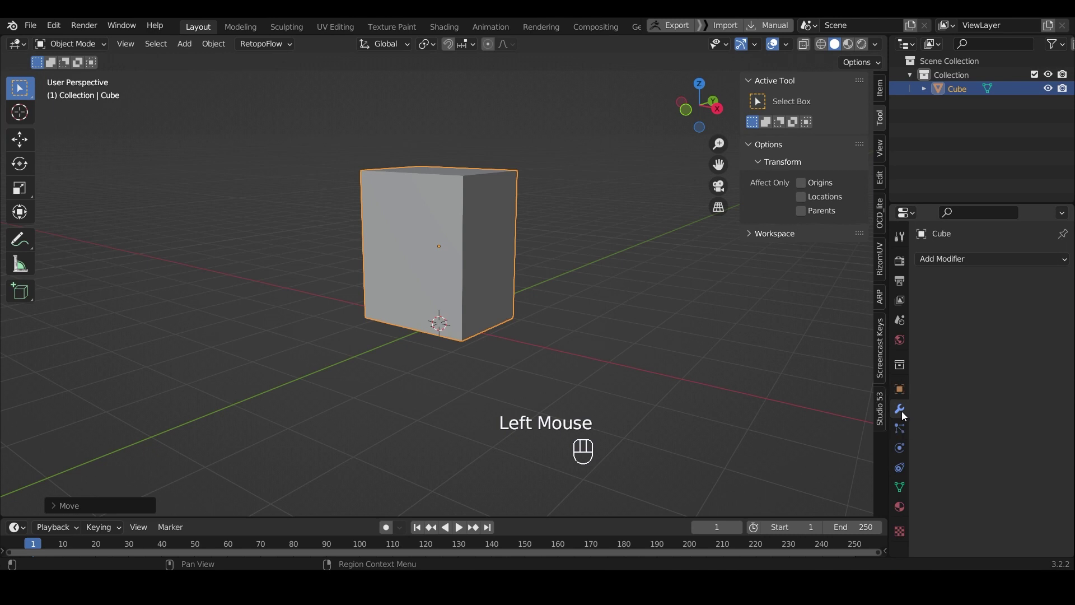
left_click_drag(1008, 260, 813, 314)
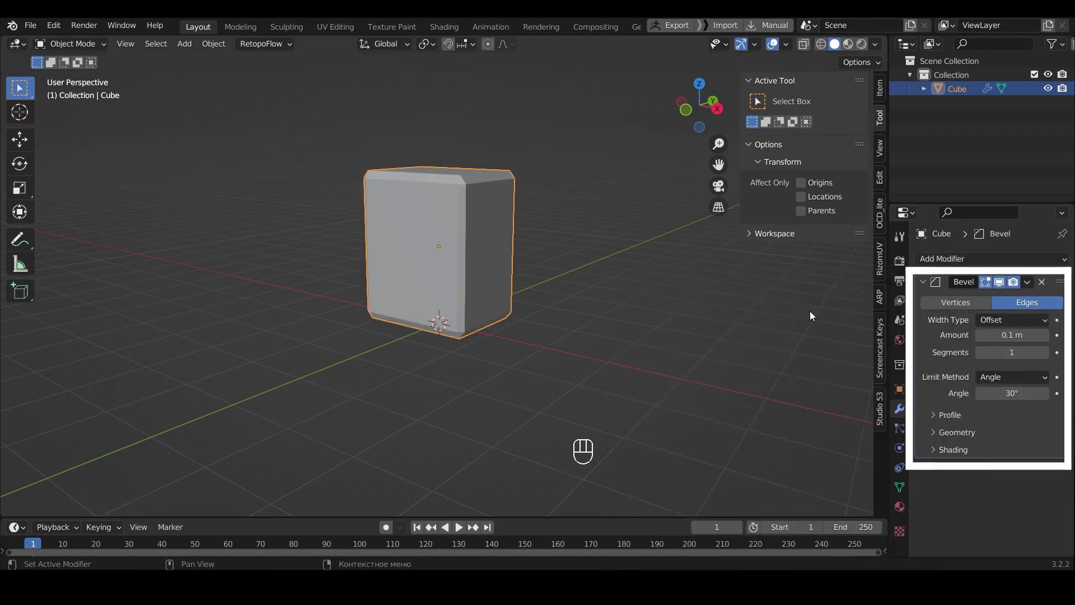
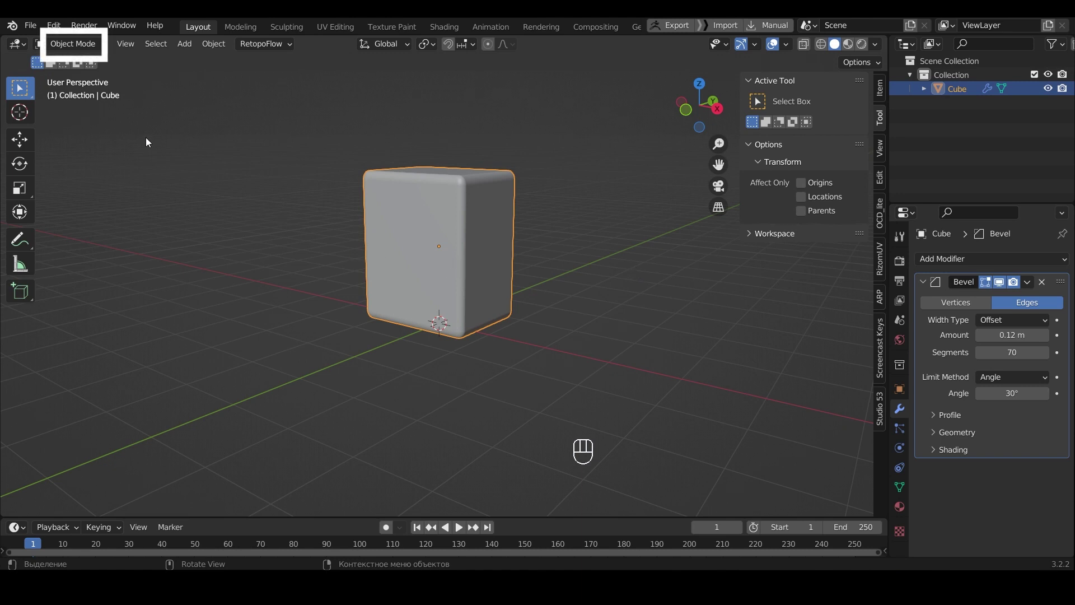
Step: Enter Edit Mode on the bevelled cube and switch to face selection
left_click_drag(96, 46, 90, 75)
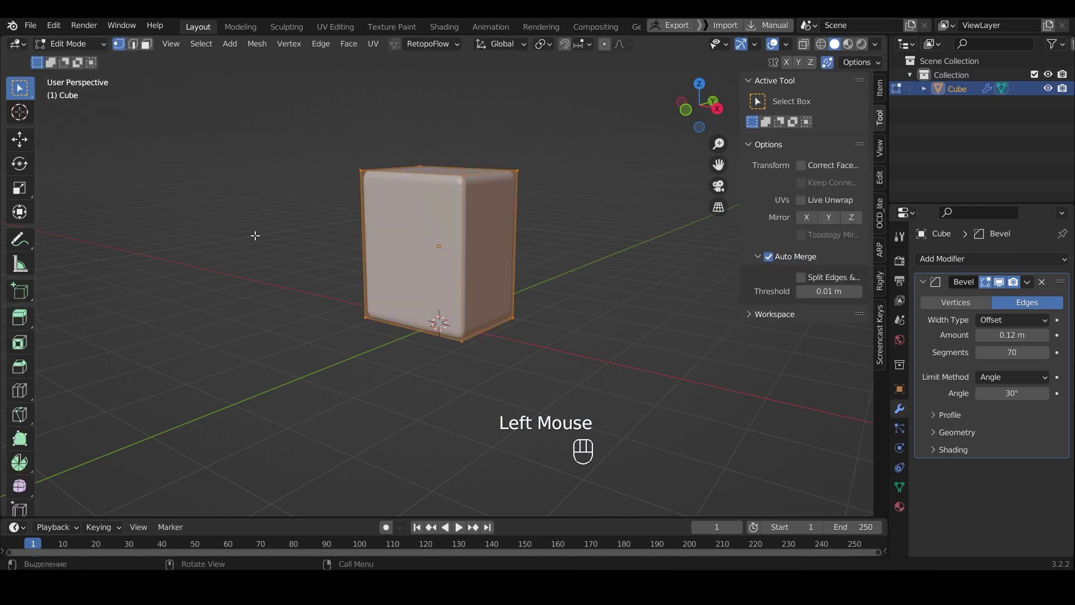
key("Tab")
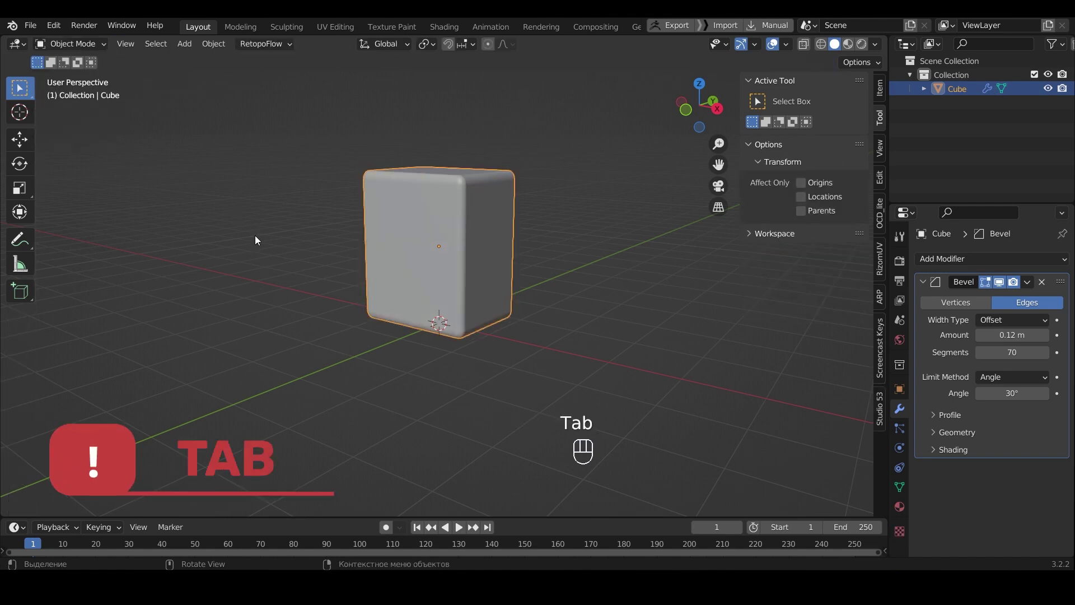
key("Tab")
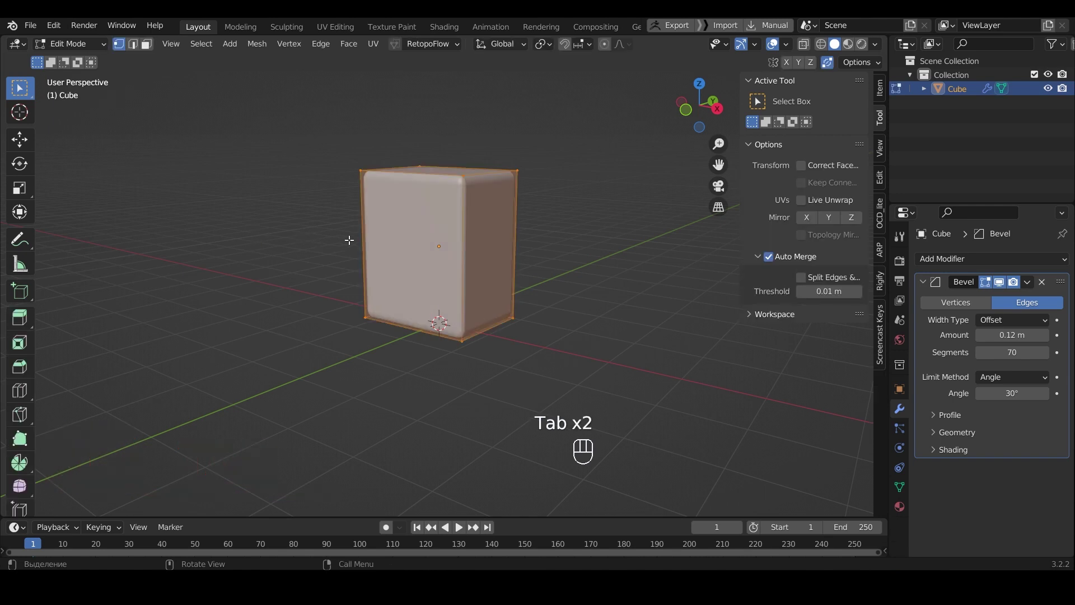
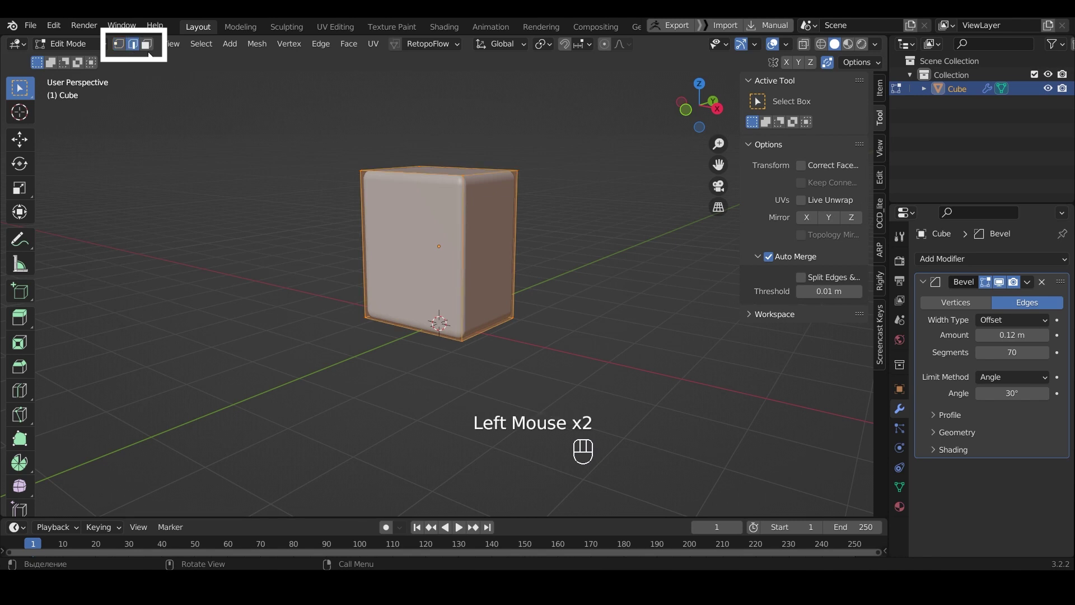
left_click(149, 51)
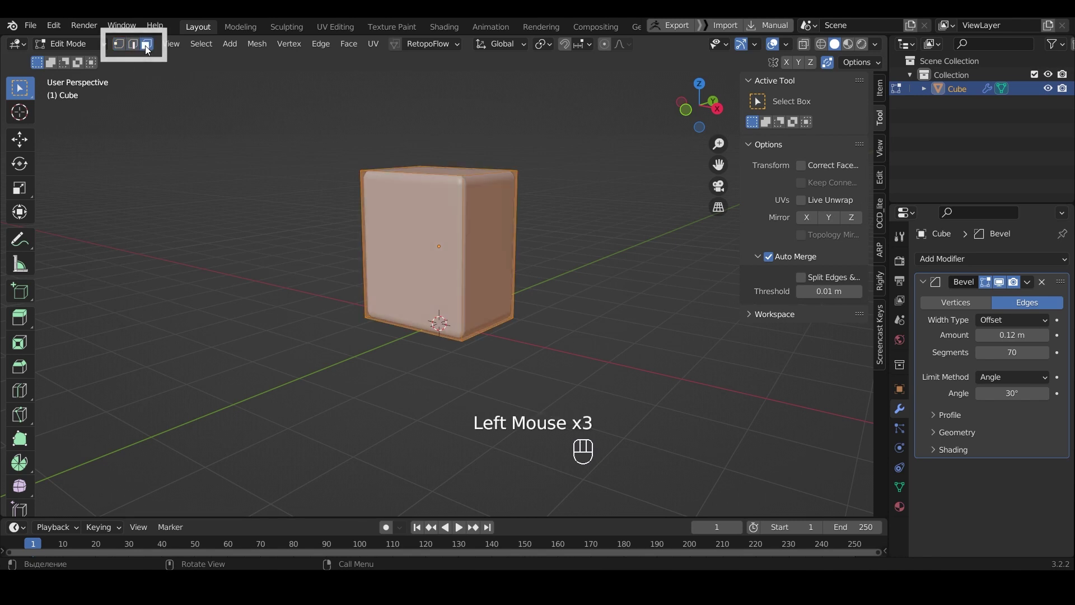
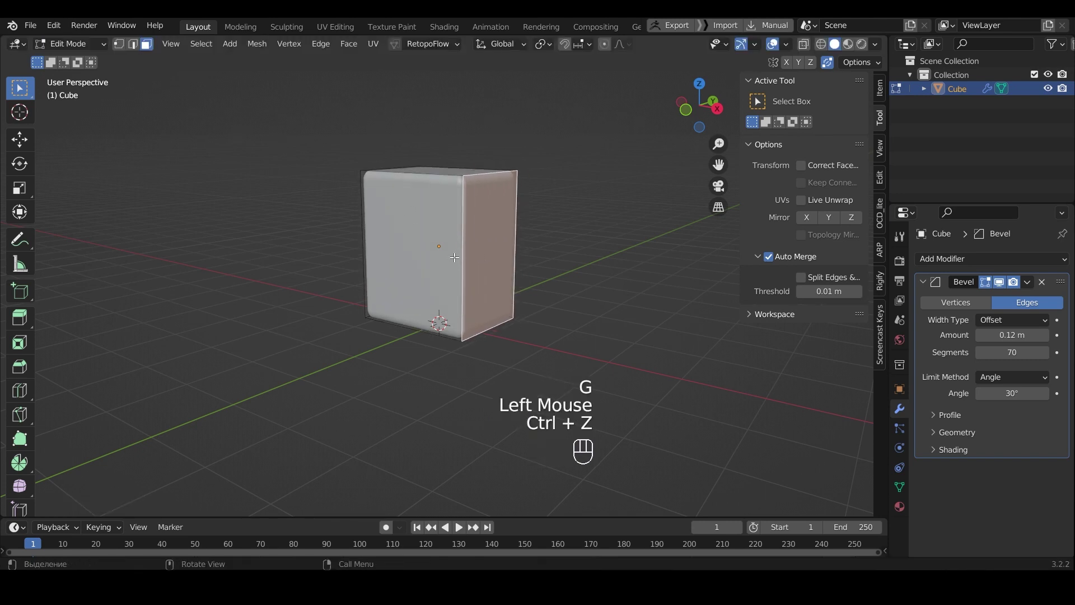
Step: Cut two vertical edge loops with Ctrl+R and scale them apart along X to about 1.81
key("ctrl+r")
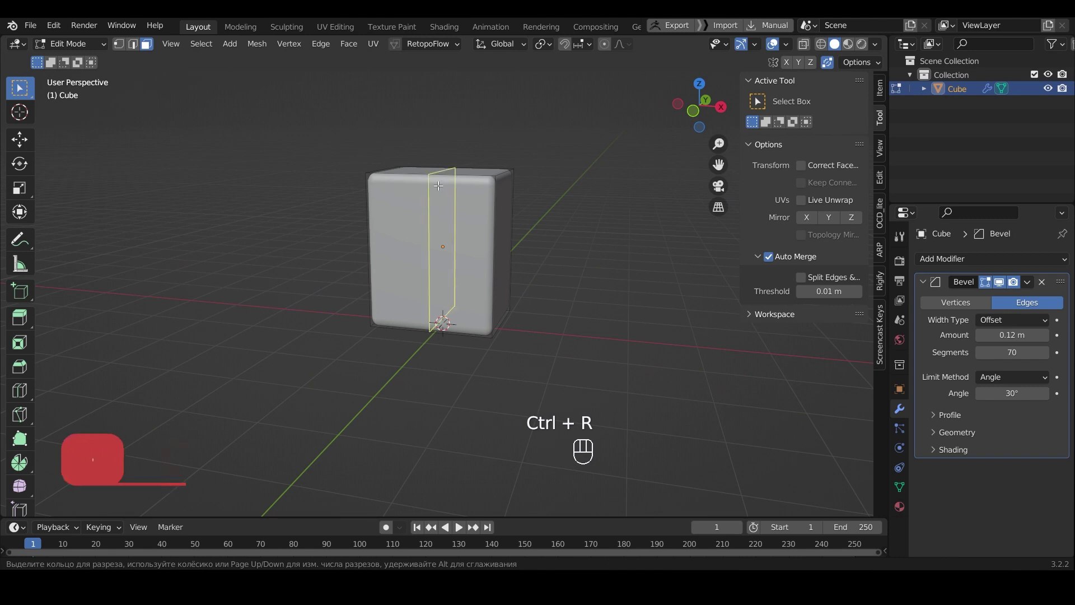
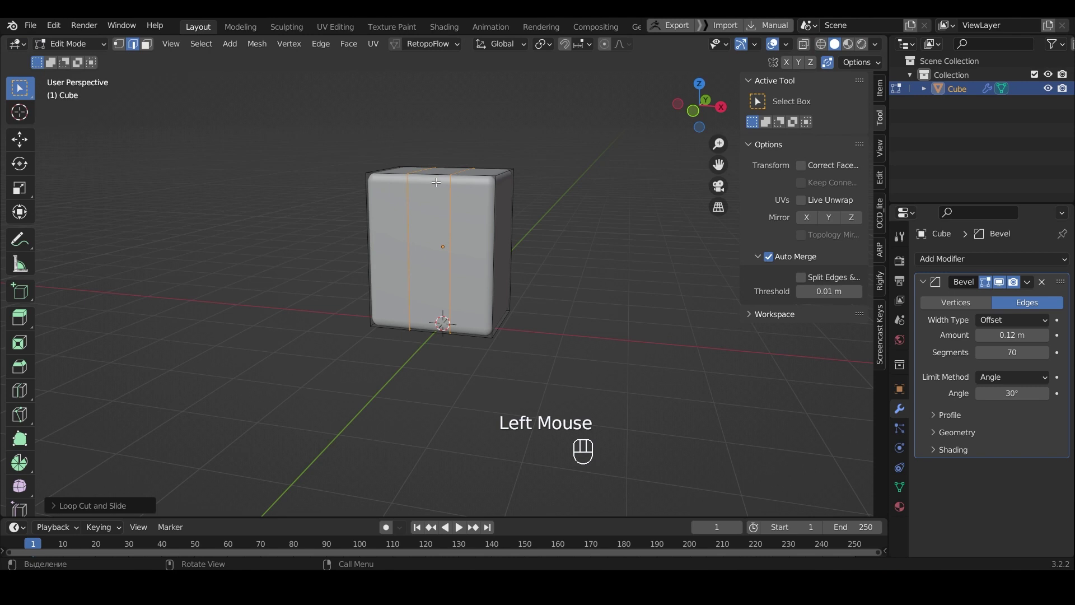
key("s")
key("x")
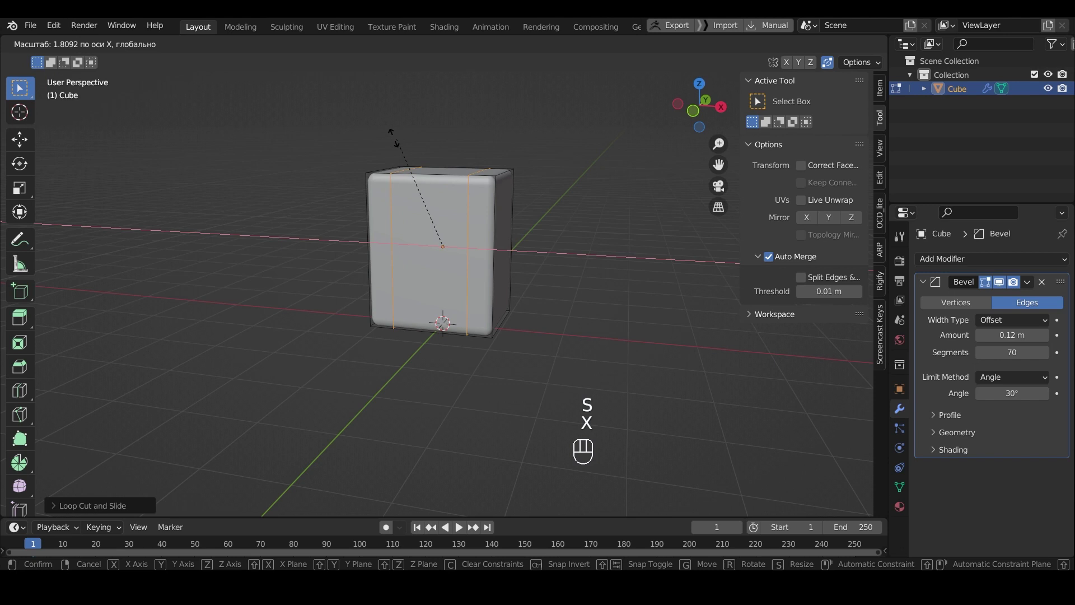
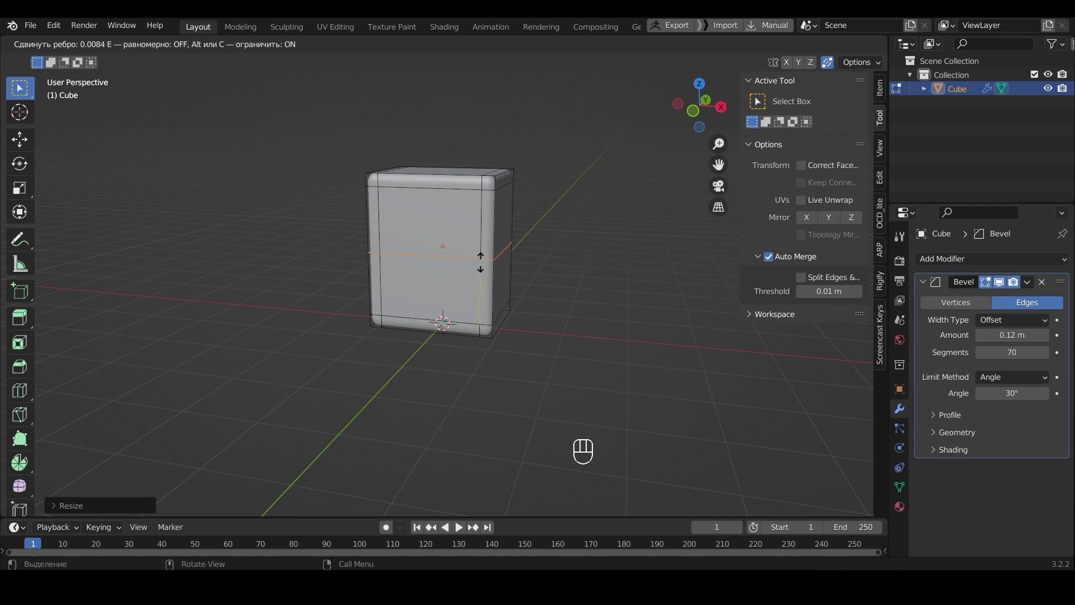
Step: Confirm the slide, select the front face and extrude it inward along Y about 0.12 m
left_click(481, 271)
key("3")
left_click(439, 229)
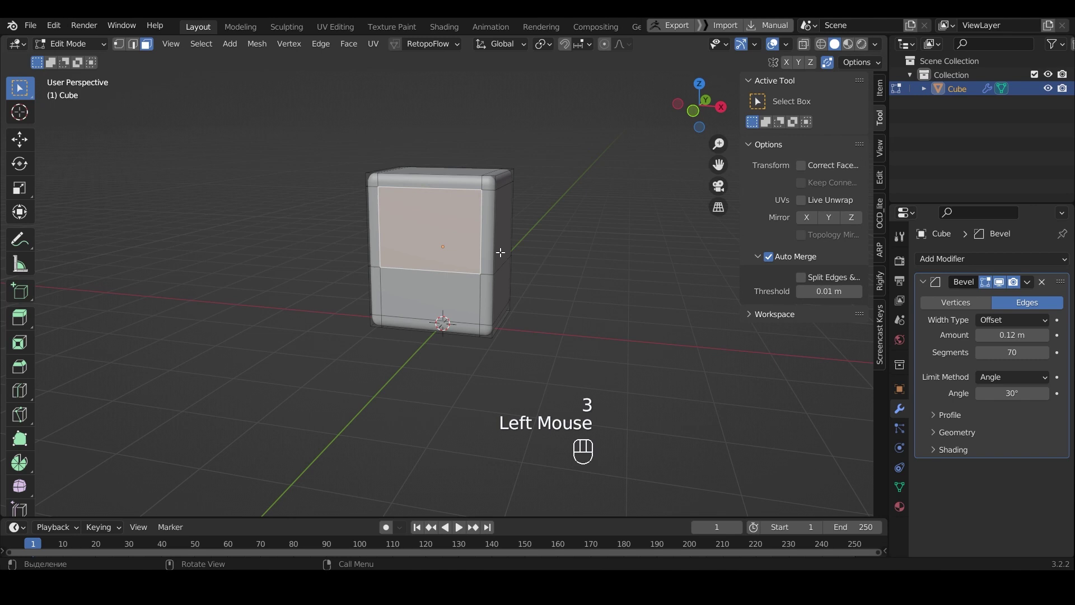
left_click_drag(590, 248, 546, 249)
key("e")
key("y")
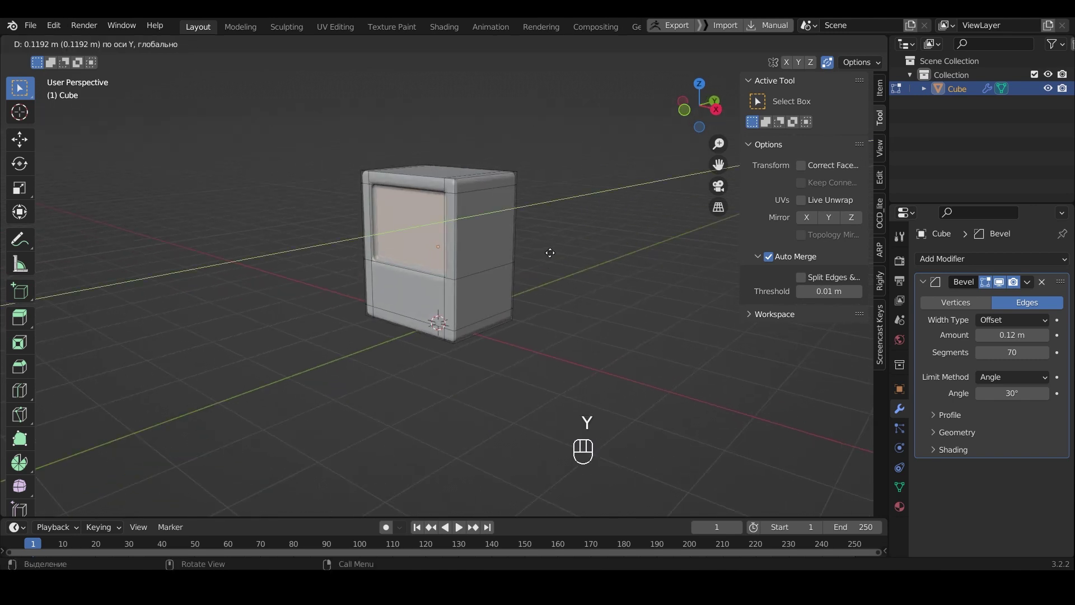
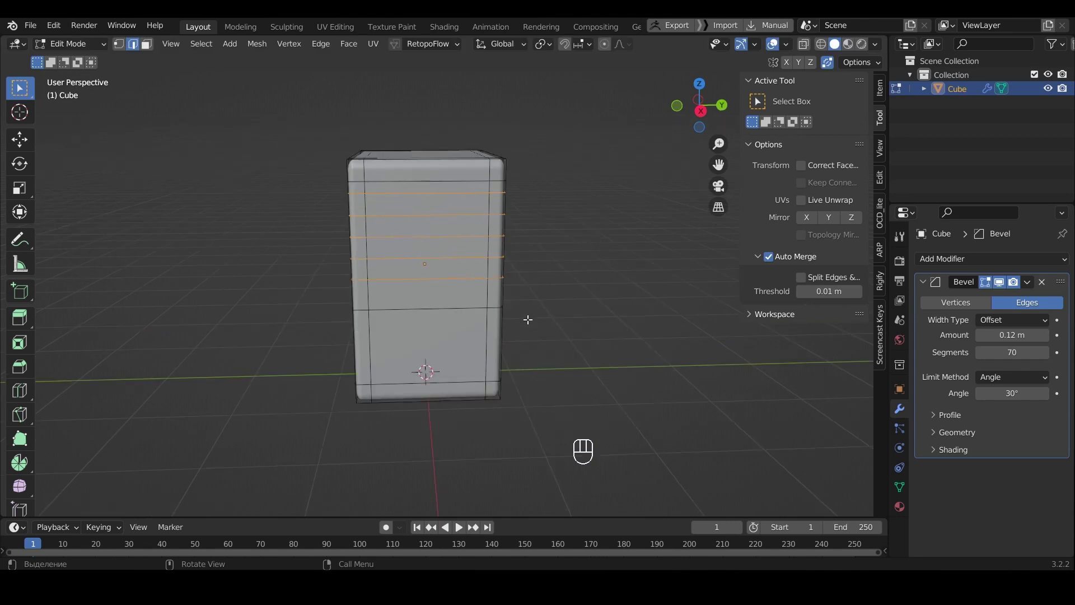
Step: Scale the horizontal edge loops together along Z and confirm moving them upward
key("s")
key("z")
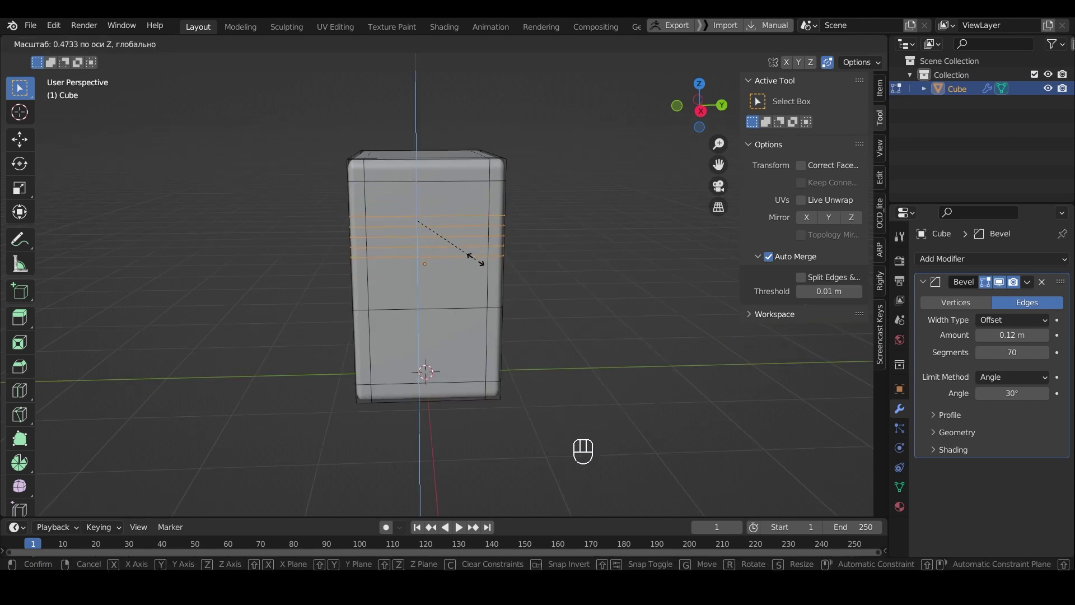
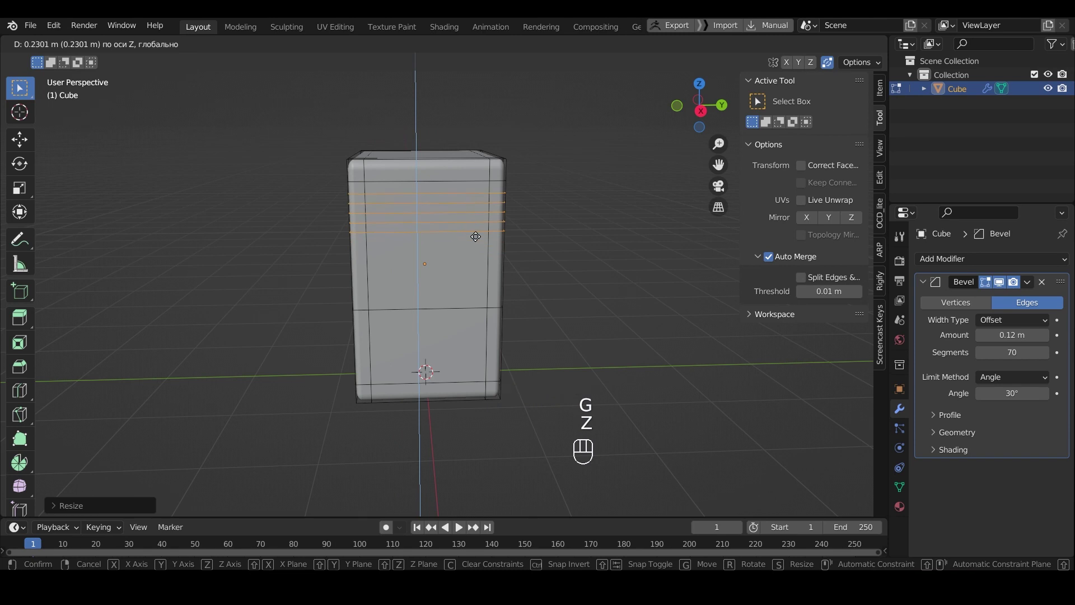
left_click(477, 229)
Step: Select alternating strip faces, inset them and extrude inward along X to form vent slots
key("3")
left_click(458, 181)
left_click(457, 200)
double_click(458, 221)
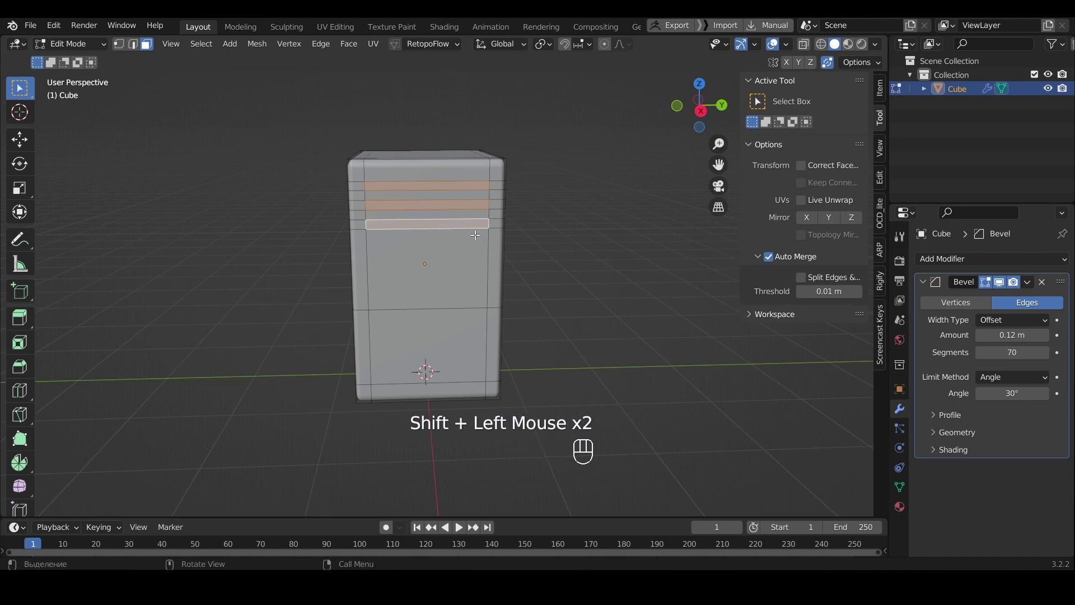
key("i")
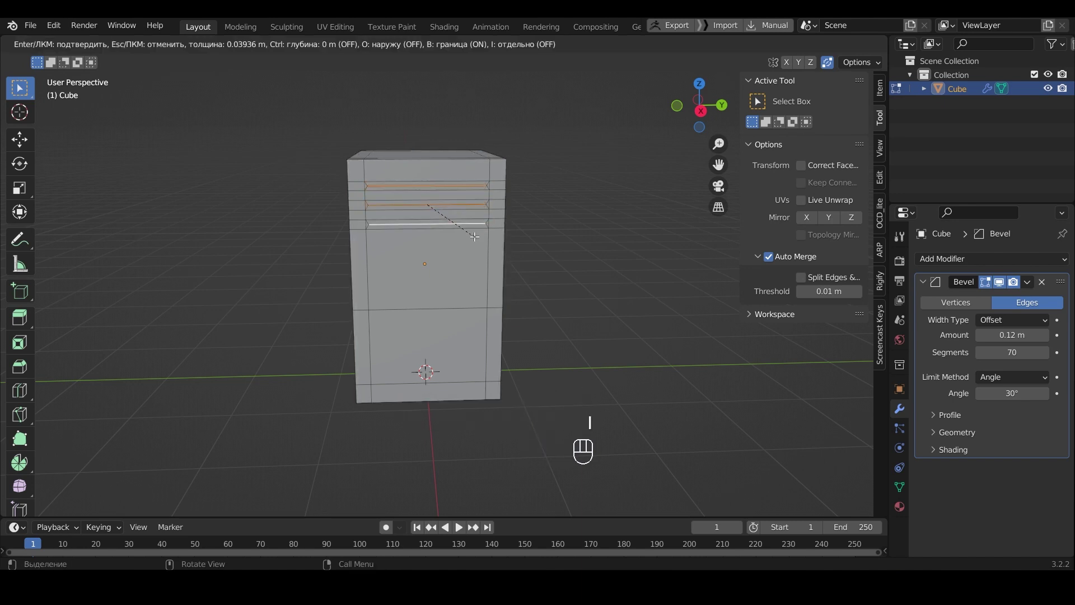
left_click(478, 233)
middle_click(480, 233)
key("e")
key("x")
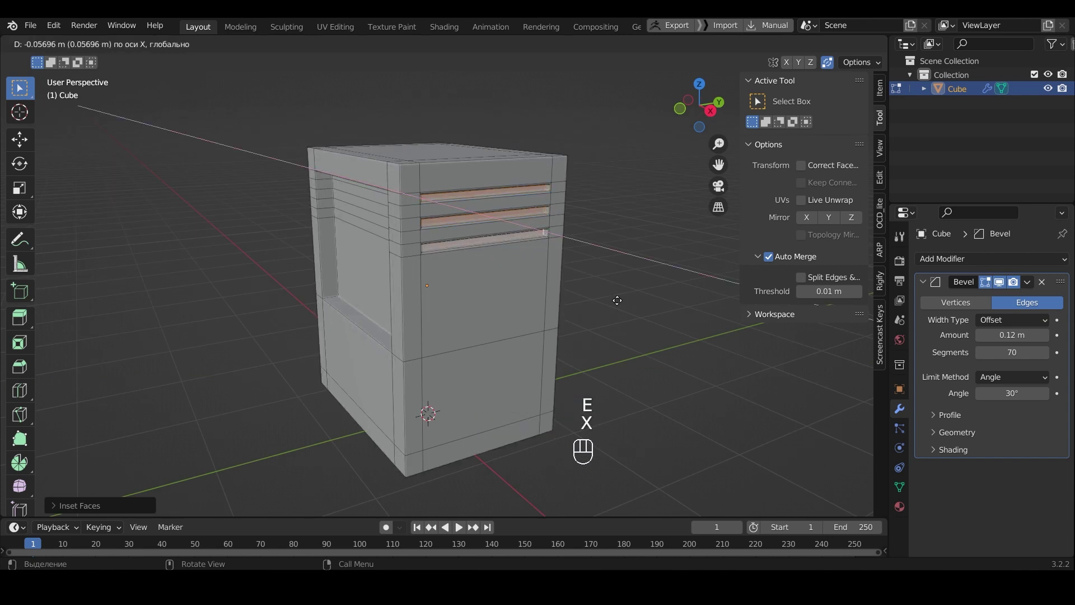
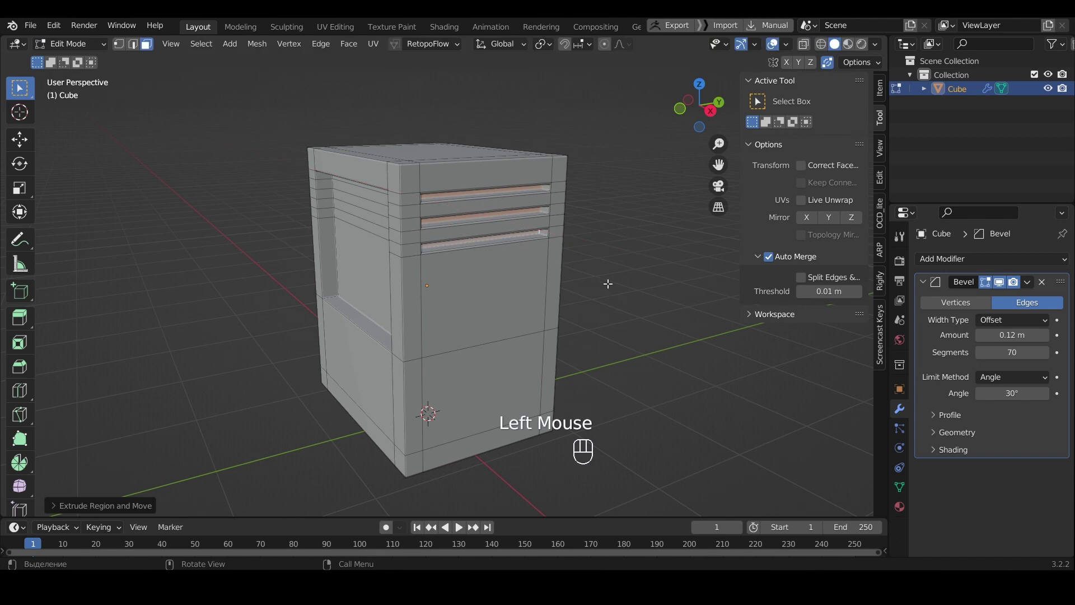
Step: Back in Object Mode add a second cube, isolate it in local view and scale it to about 0.49
key("Tab")
left_click_drag(569, 320, 580, 315)
key("shift+a")
key("/")
scroll("down", 3)
middle_click(577, 378)
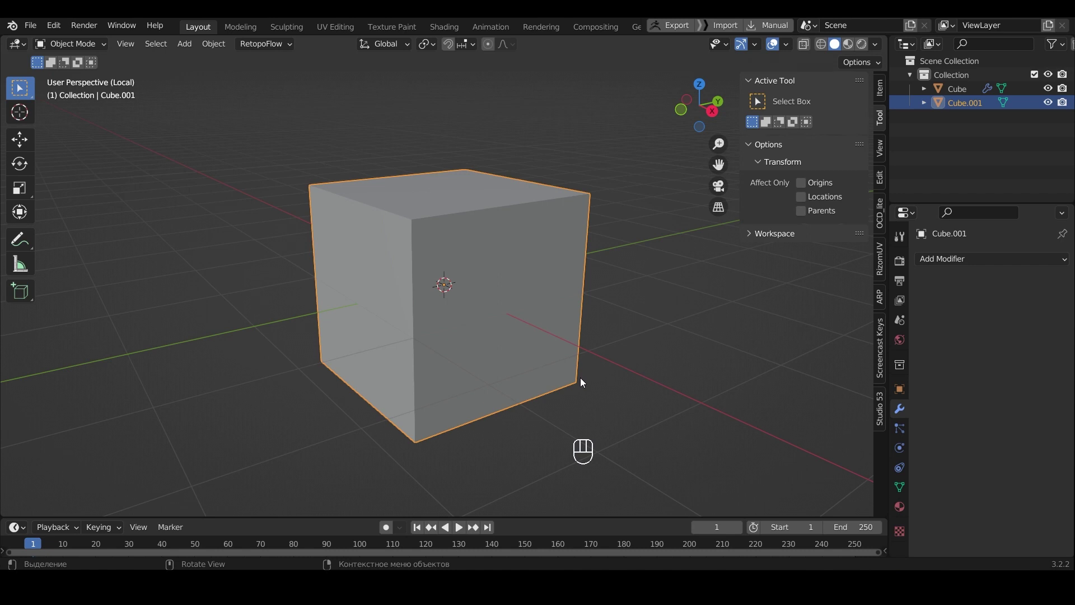
key("s")
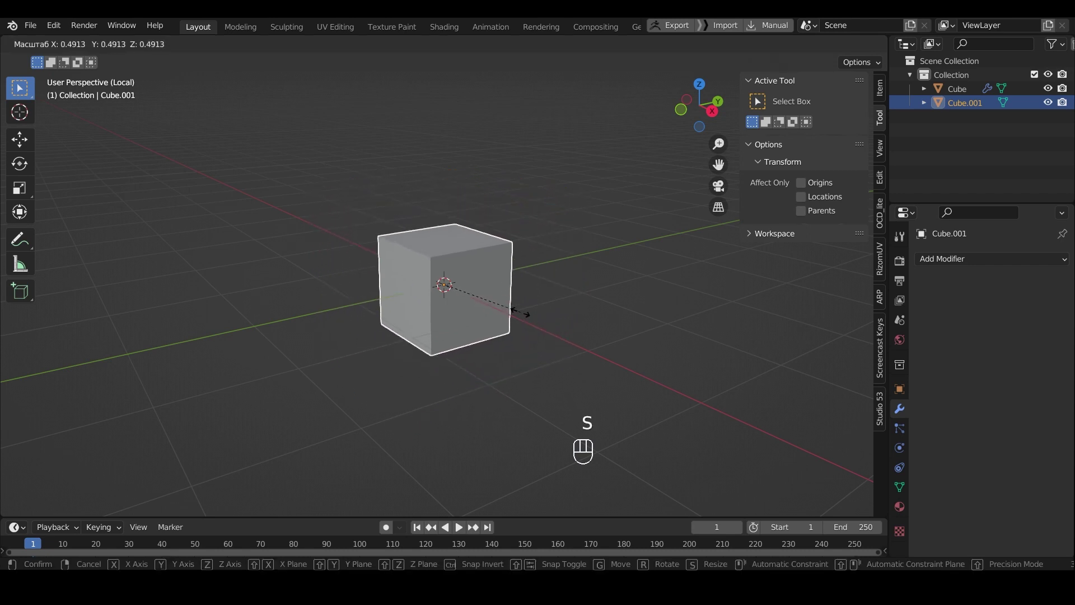
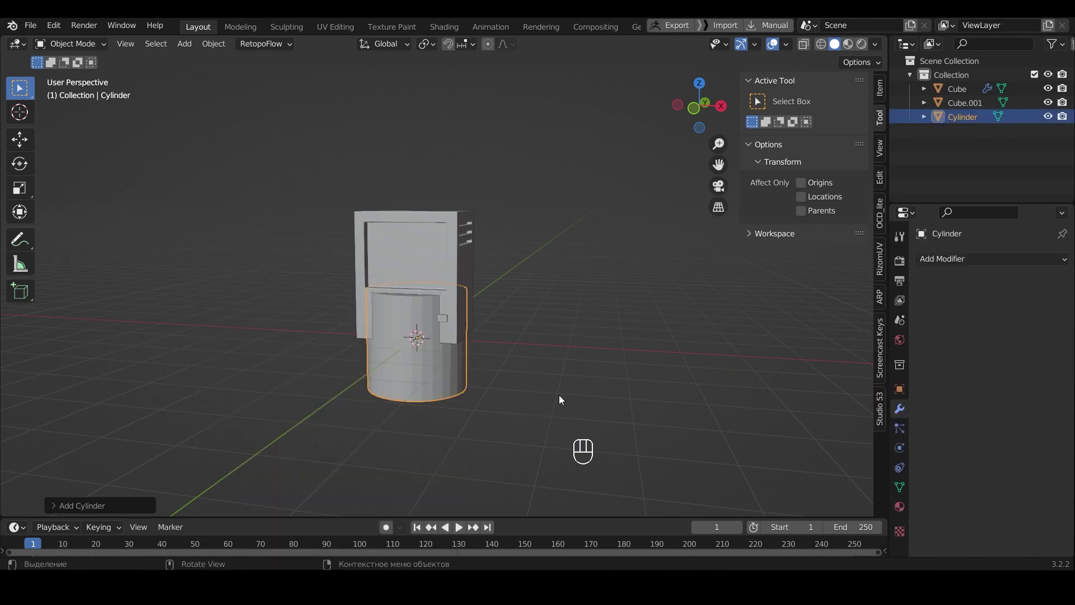
Step: Rotate the new button cylinder 90 degrees about X and select it for duplication
key("r")
key("x")
key("9")
key("0")
left_click(560, 398)
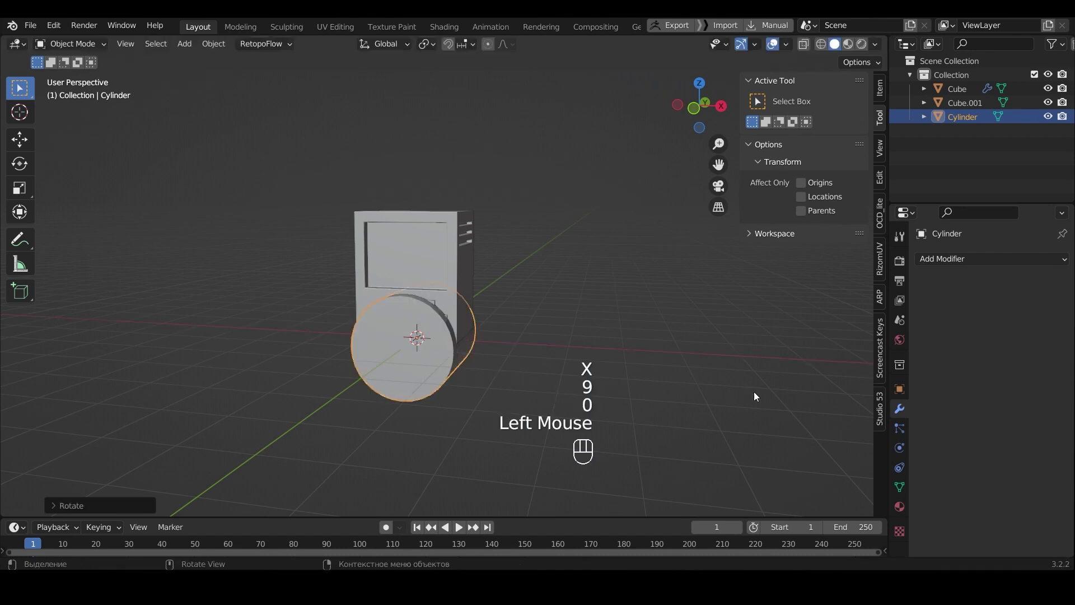
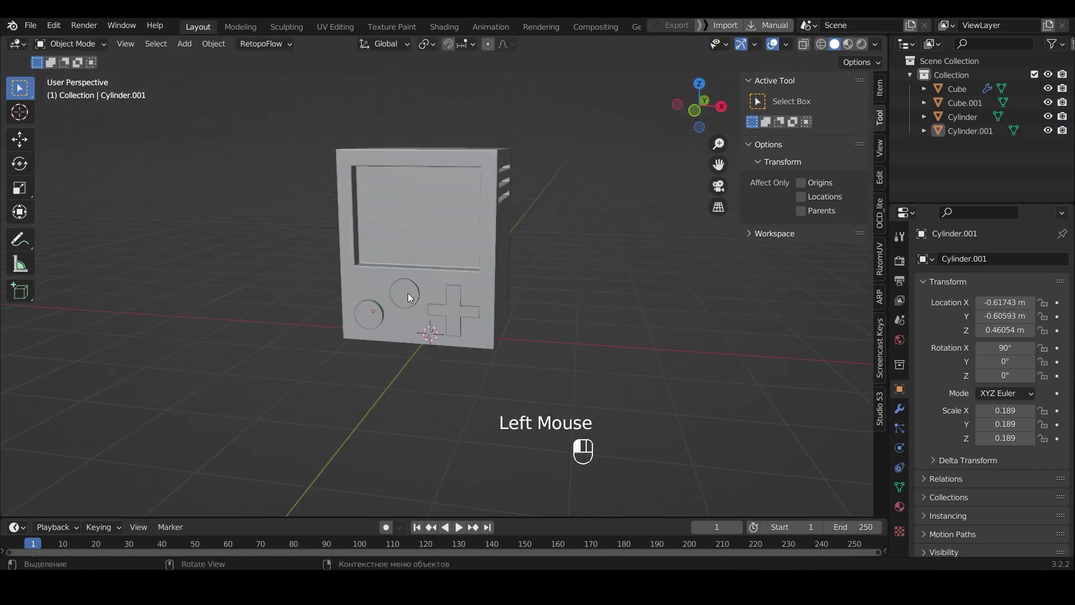
right_click(409, 295)
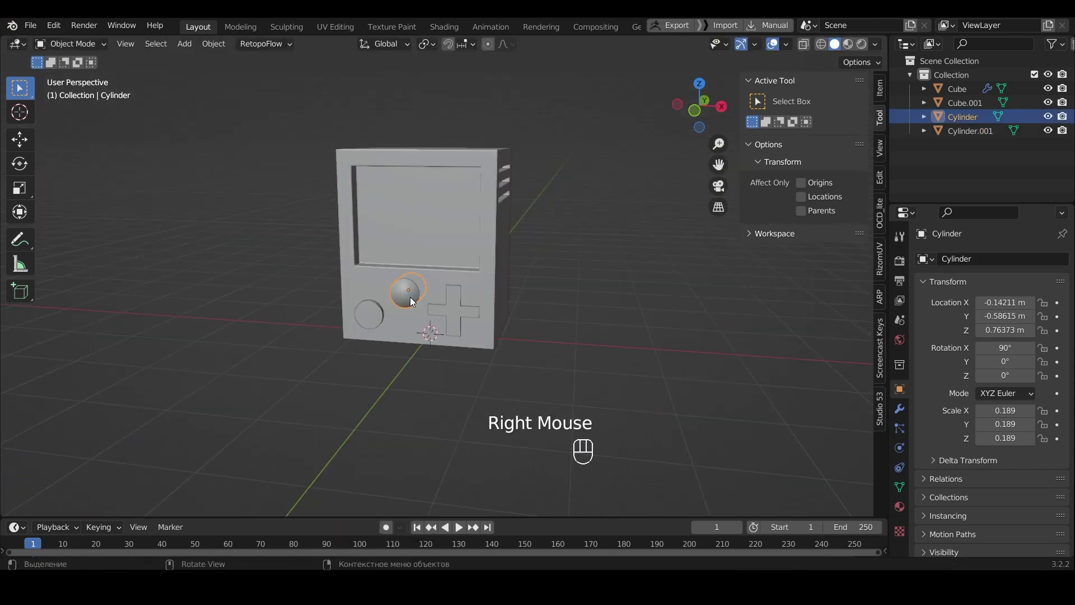
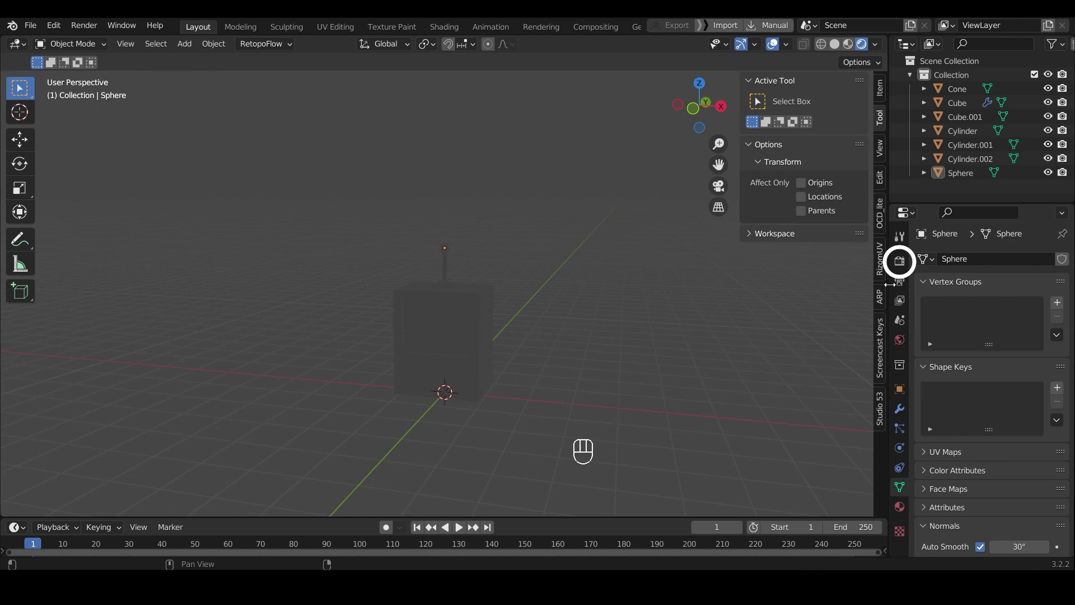
Step: Set the render engine to Cycles with GPU Compute as the device
left_click(900, 264)
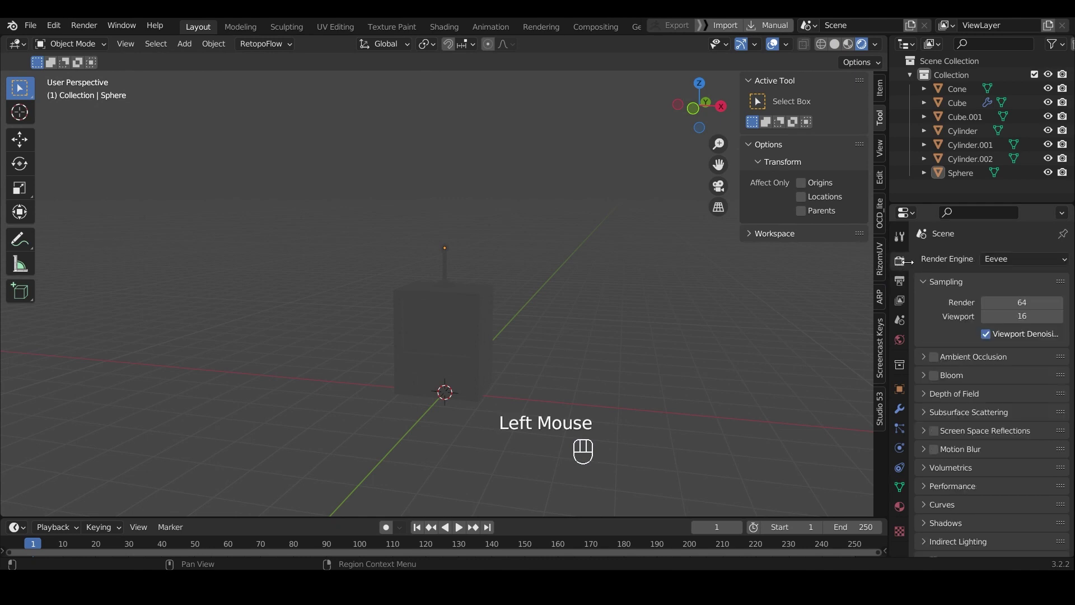
left_click_drag(1010, 262, 1012, 307)
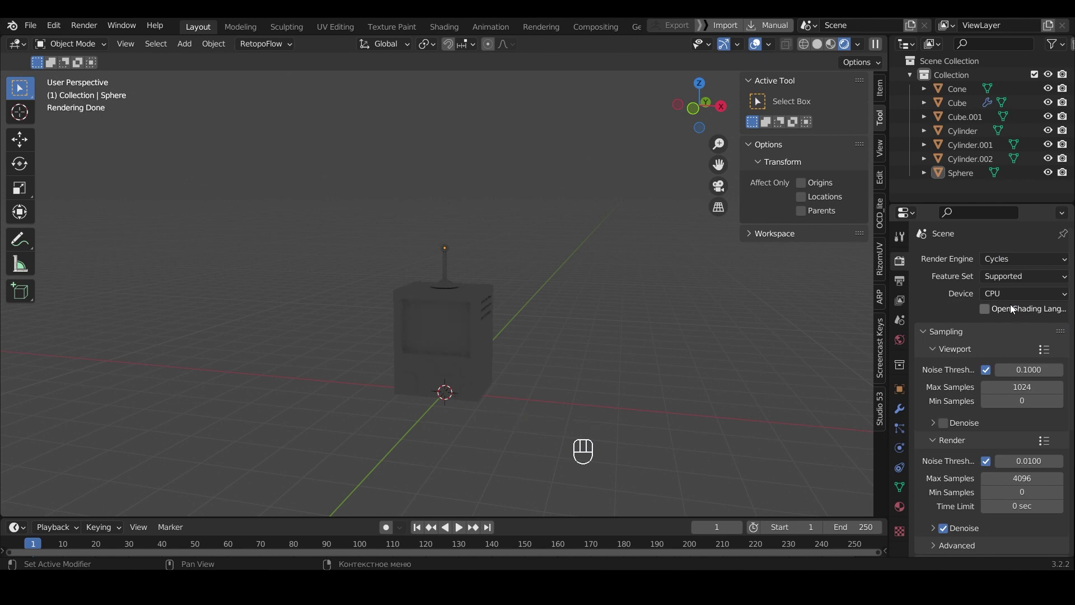
left_click_drag(1011, 294, 1011, 325)
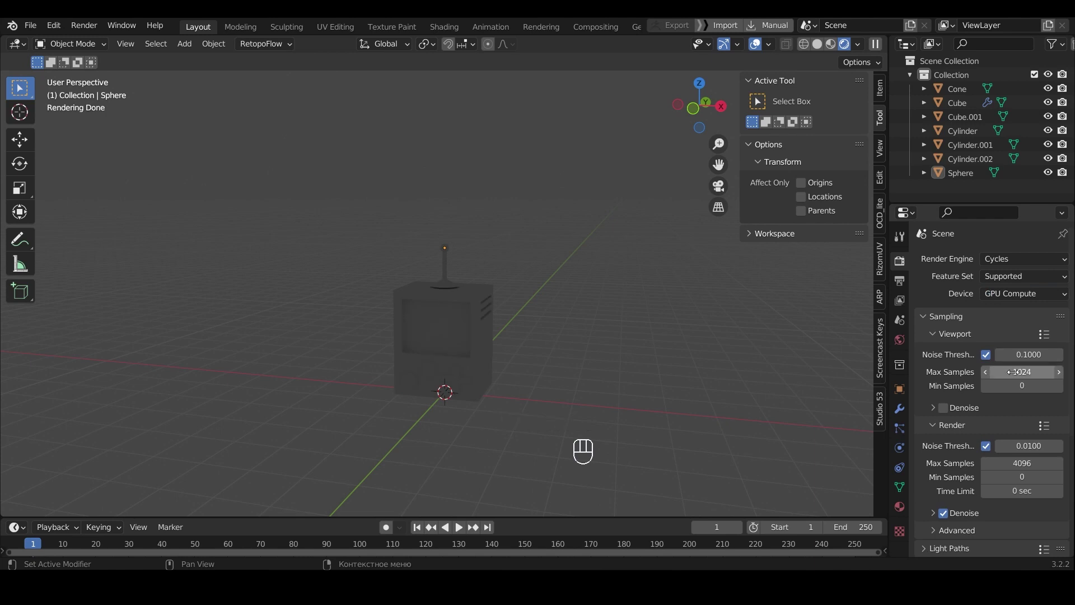
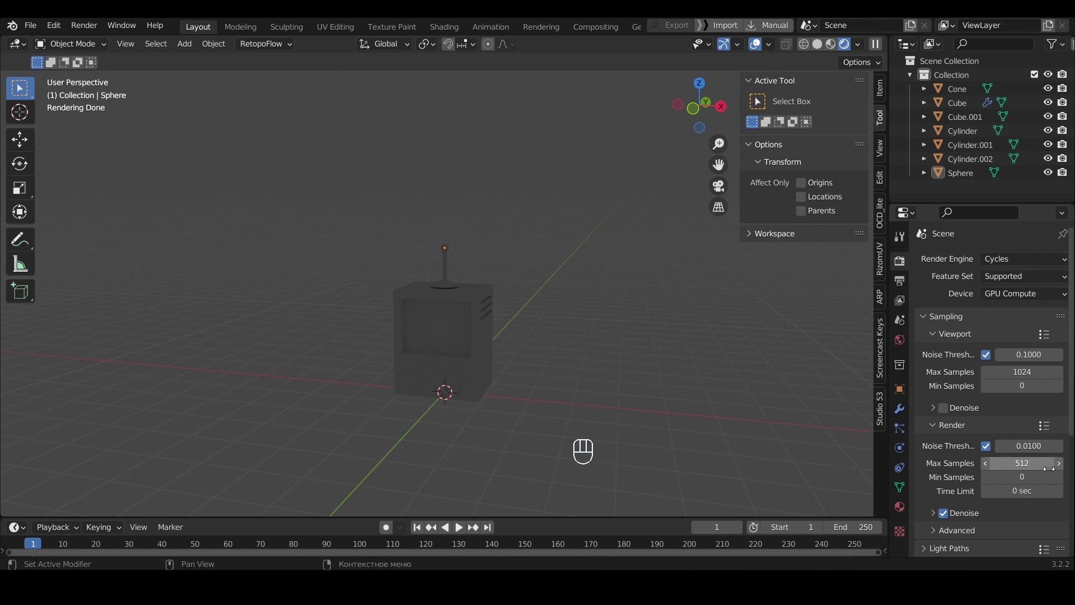
Step: Drive the world colour with an Environment Texture HDRI, then return to the Film render settings
left_click(903, 342)
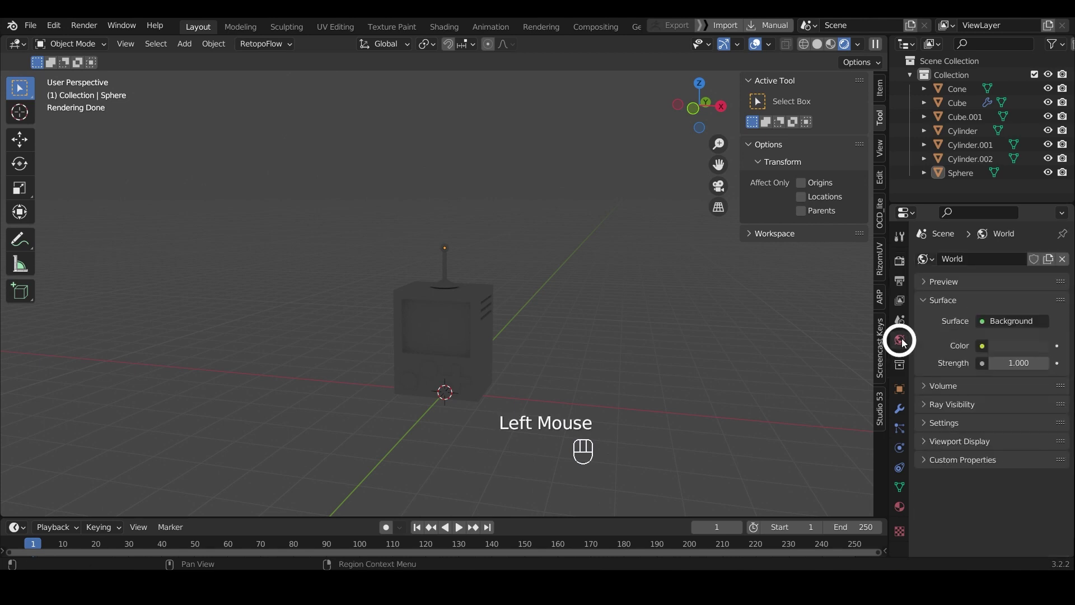
left_click(983, 349)
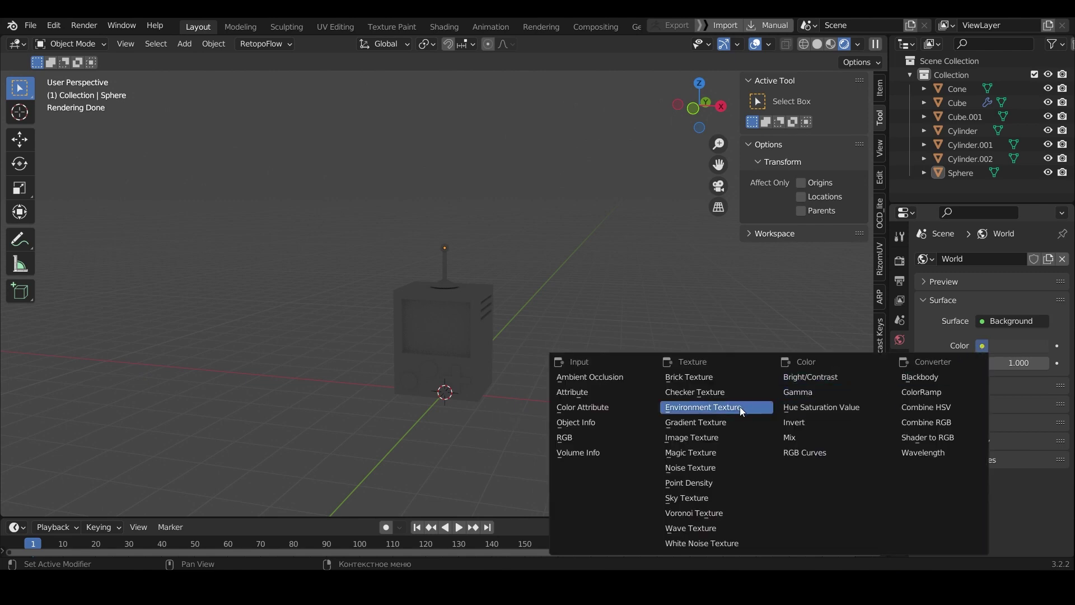
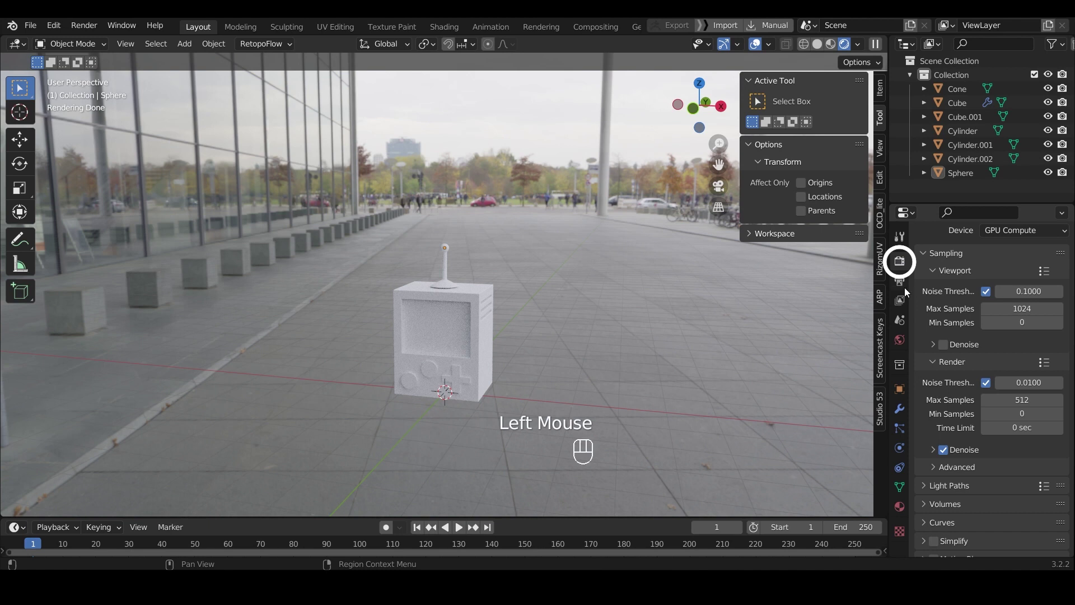
scroll("down", 3)
left_click(931, 515)
scroll("down", 3)
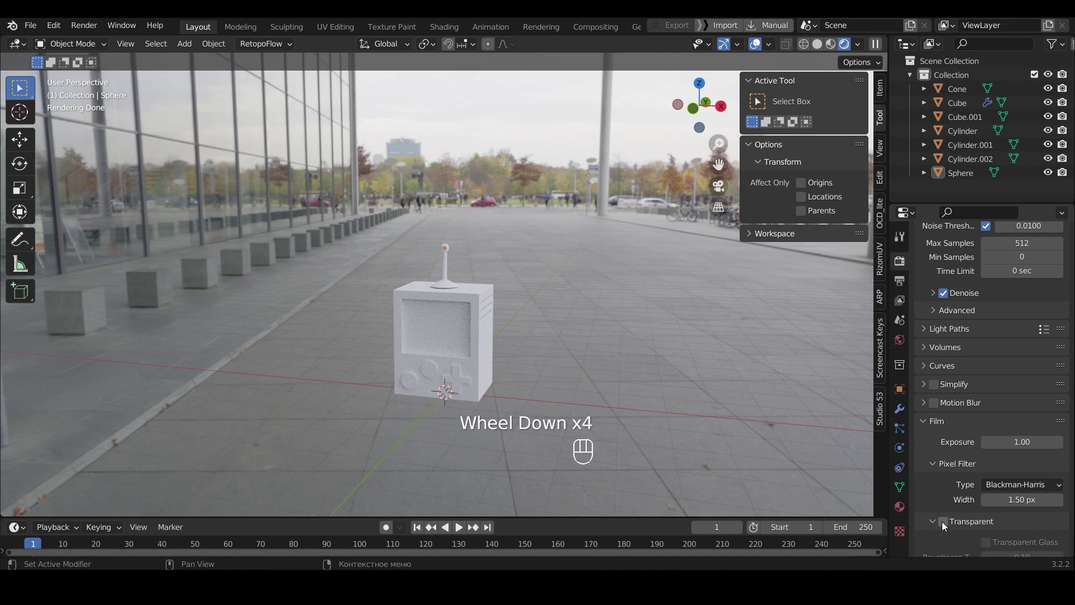
Step: Enable film transparency, add a plane and scale it up 100 times as a floor
left_click(951, 527)
key("shift+a")
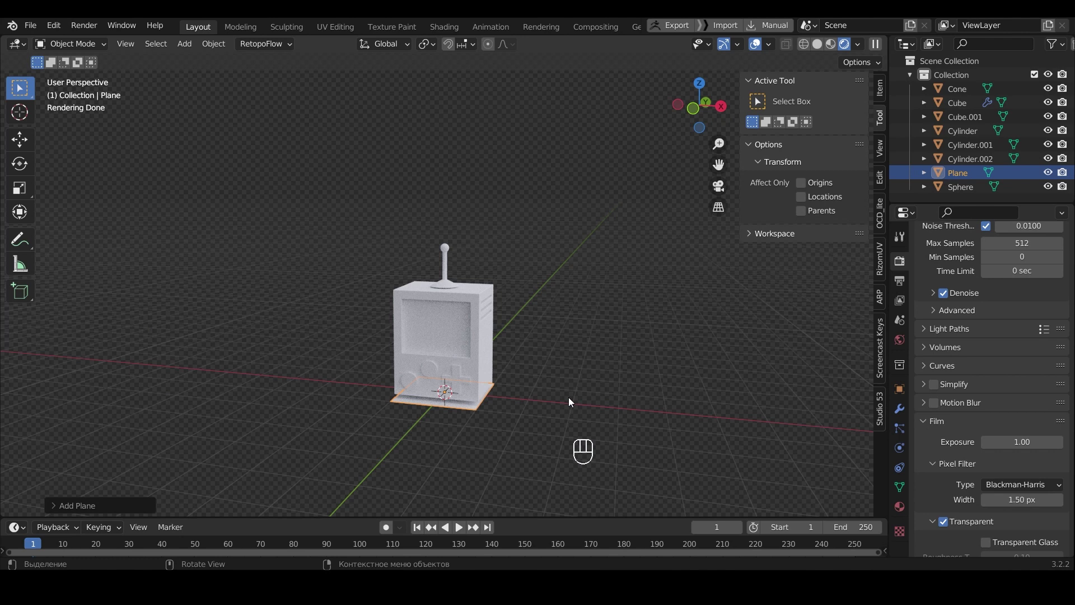
key("s")
key("1")
key("0")
key("0")
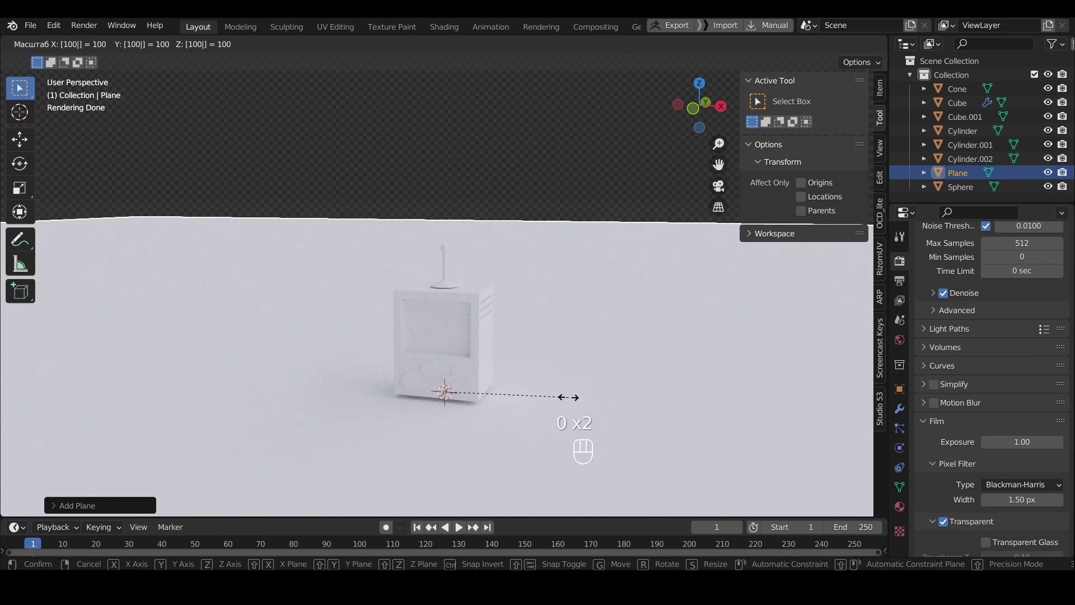
Step: Create a new material for the floor plane and set its base colour to lavender b9a1f7
left_click(574, 399)
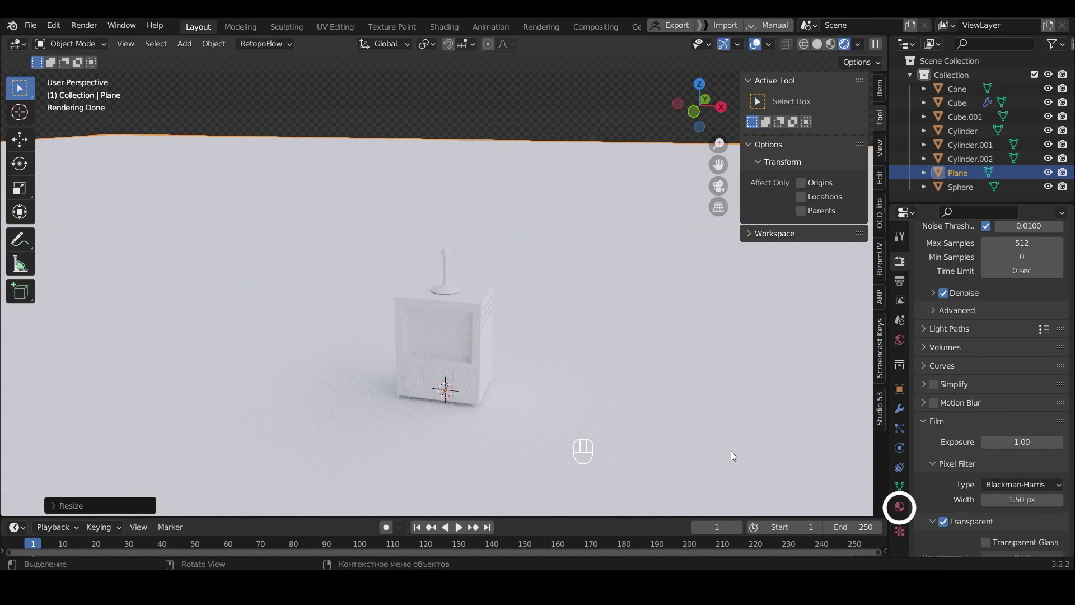
left_click(904, 511)
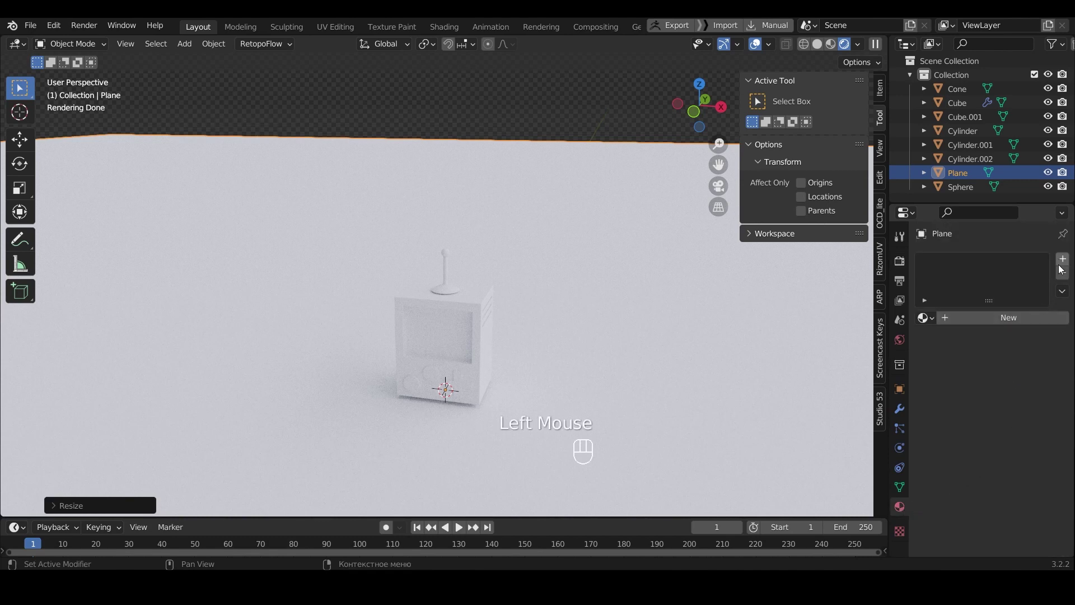
left_click(1061, 259)
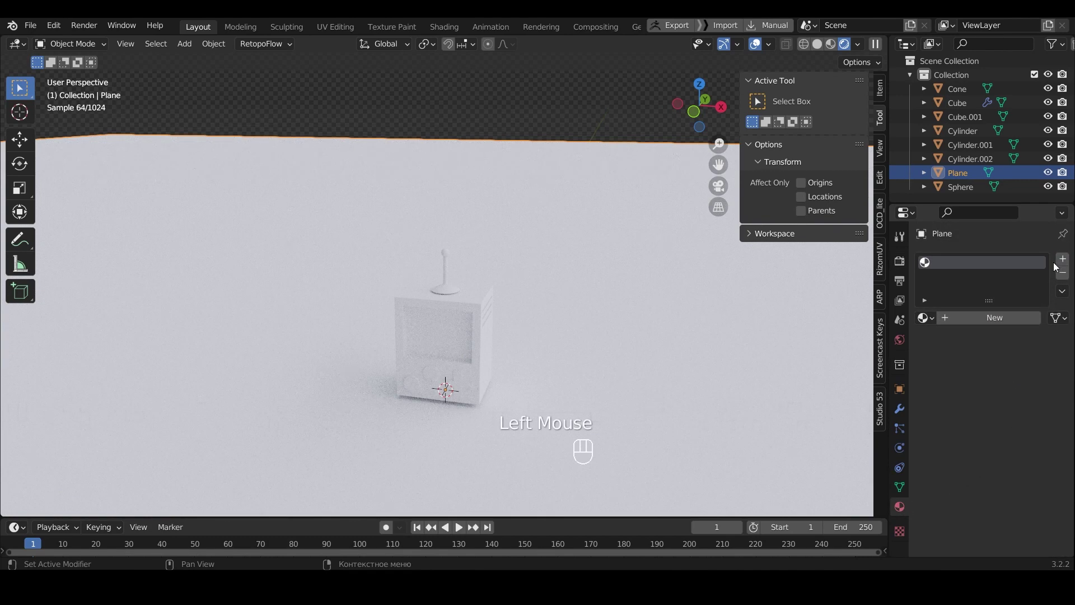
left_click(1021, 317)
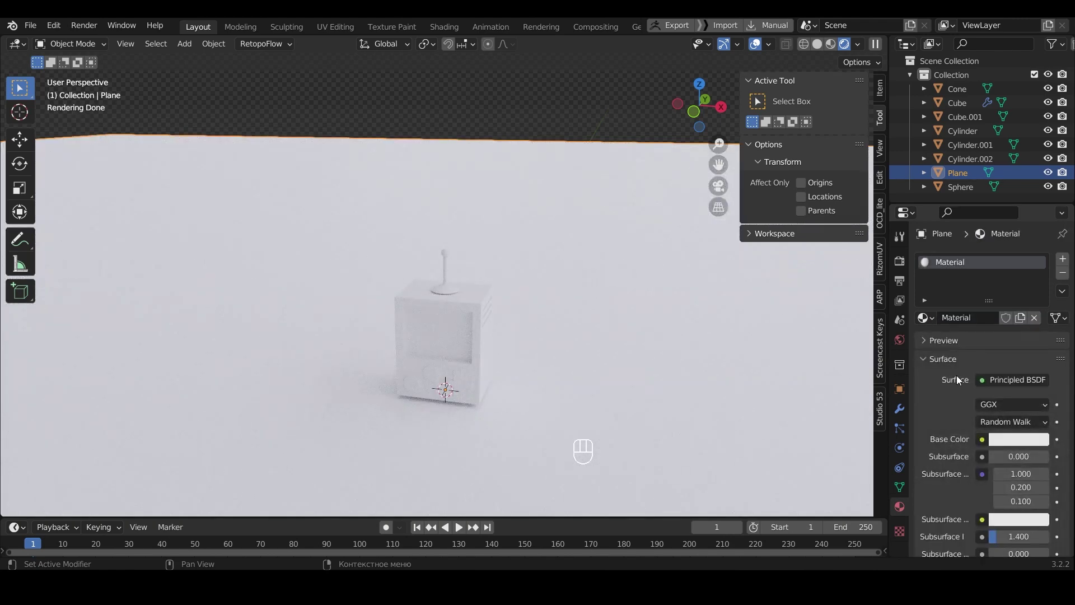
left_click(1002, 440)
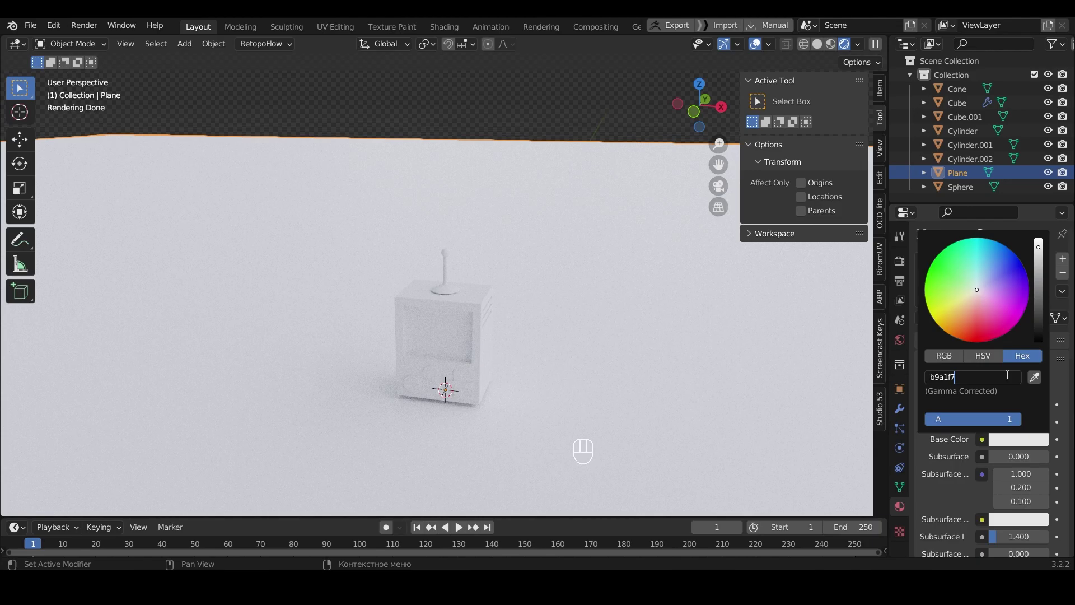
left_click(1065, 261)
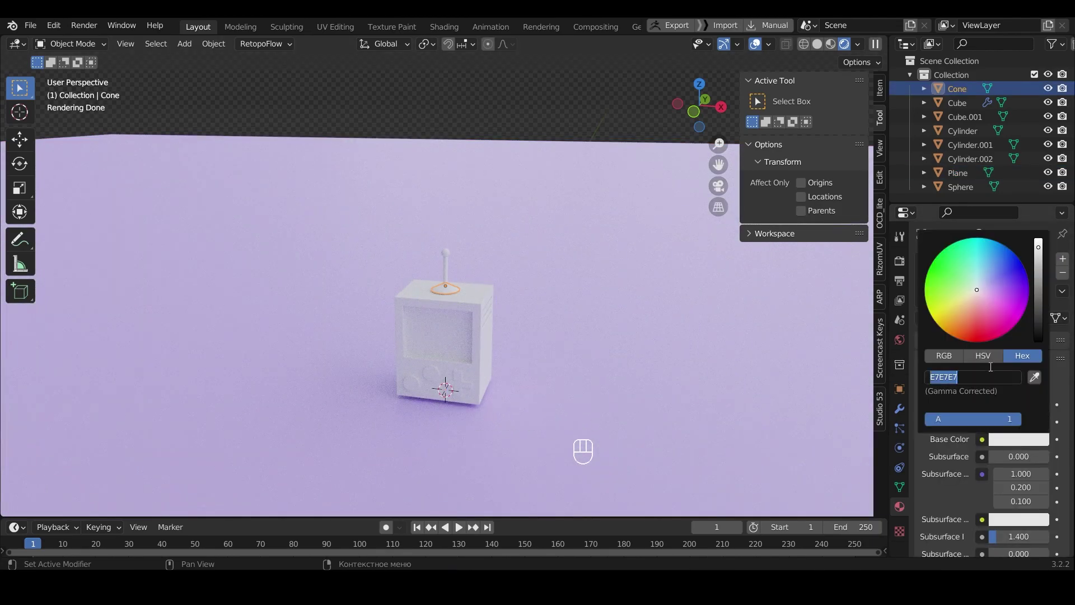
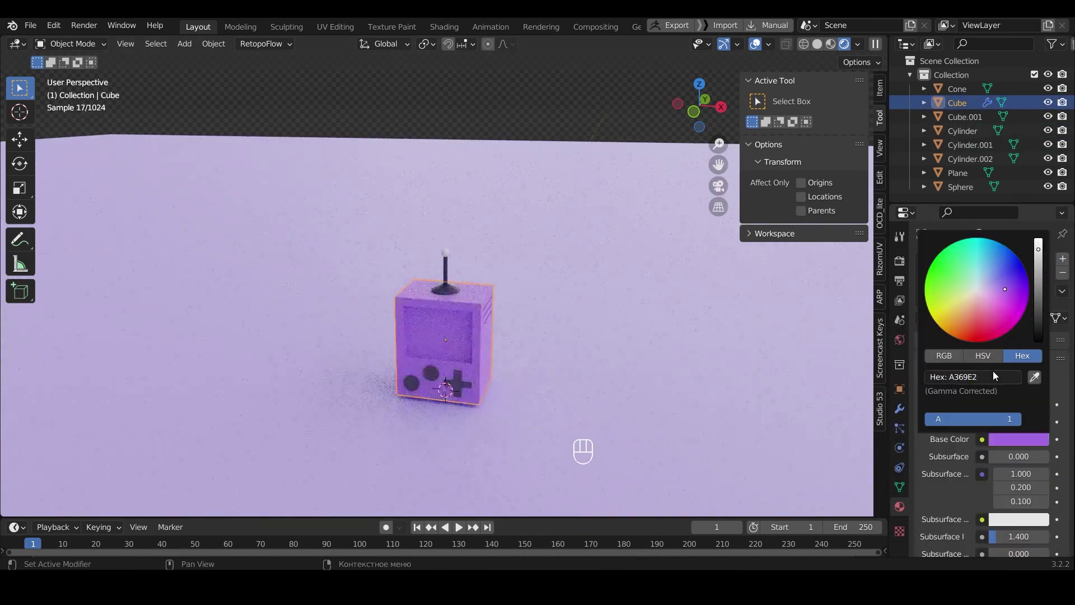
middle_click(599, 337)
Step: Add a second material slot with a new material to the console body
scroll("up", 3)
middle_click(520, 337)
scroll("down", 3)
left_click_drag(547, 341, 491, 255)
scroll("down", 3)
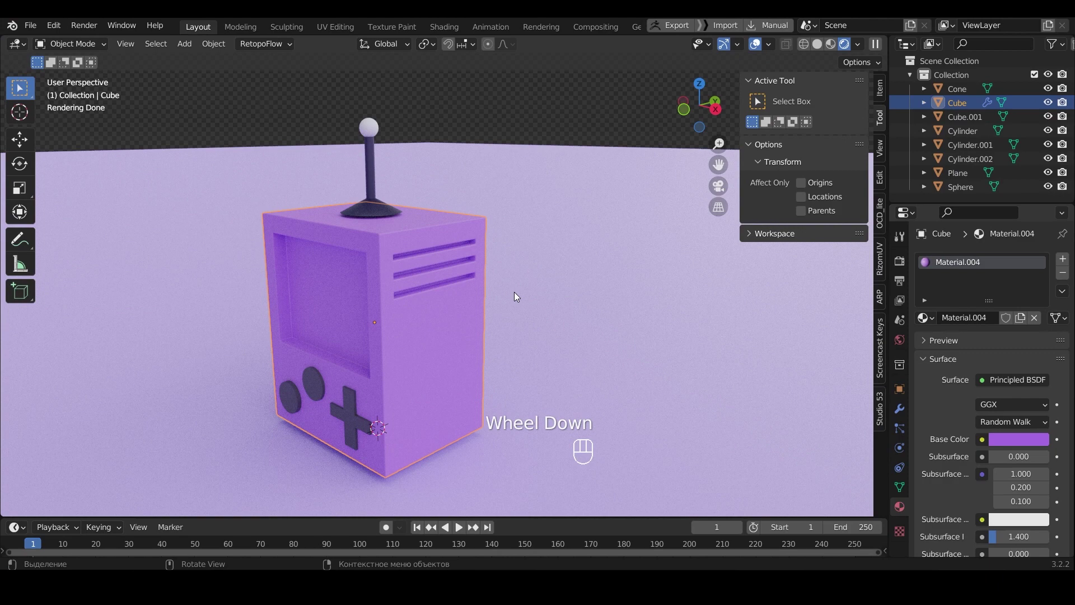
left_click(1066, 264)
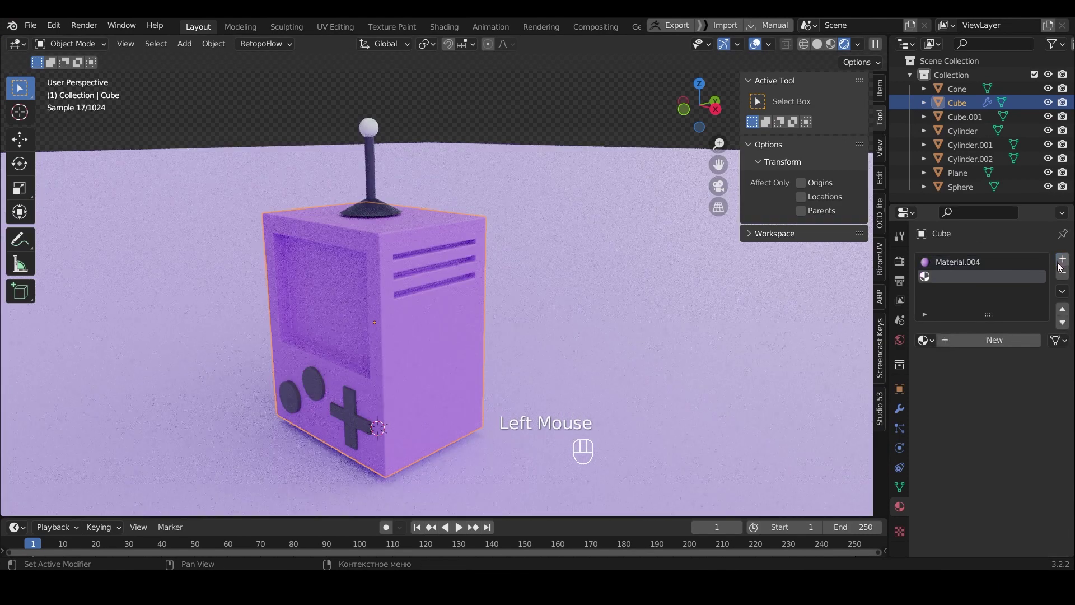
left_click(972, 350)
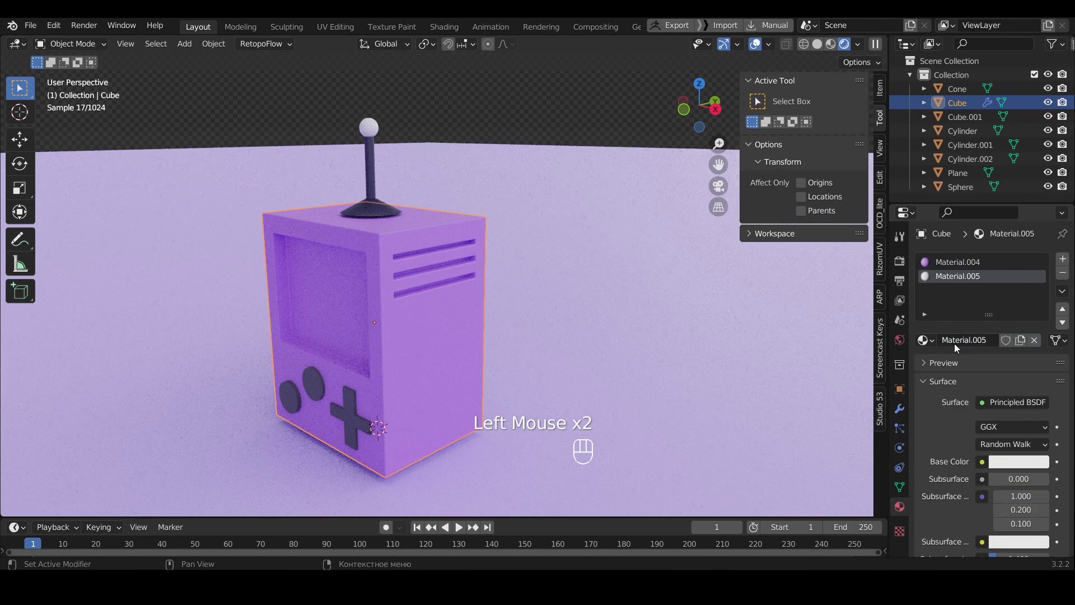
Step: In Edit Mode face-select the vent slots and assign the new material to them
key("Tab")
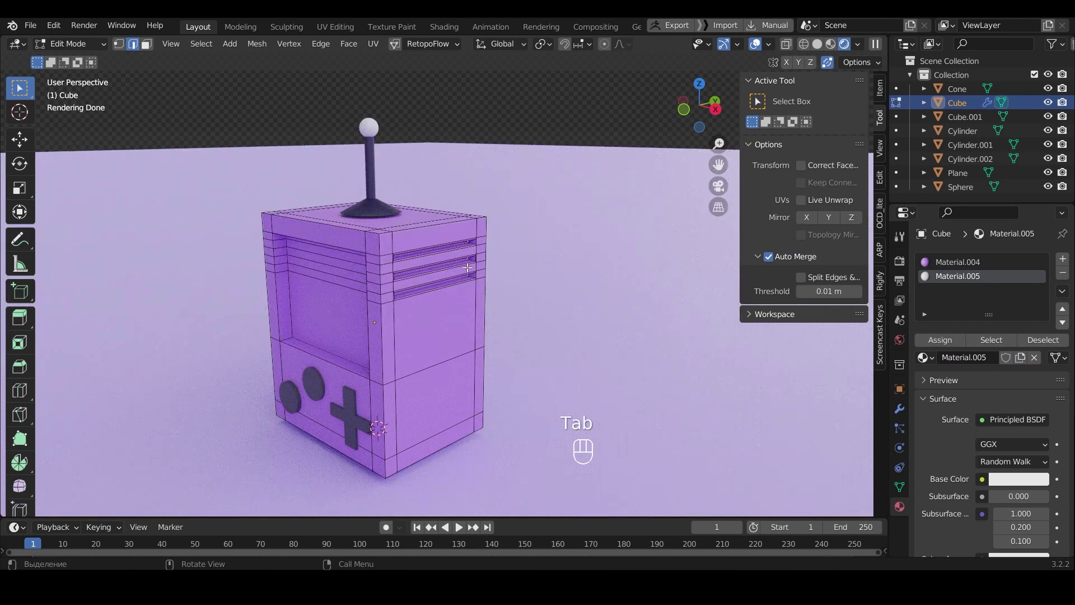
scroll("up", 3)
left_click(380, 216)
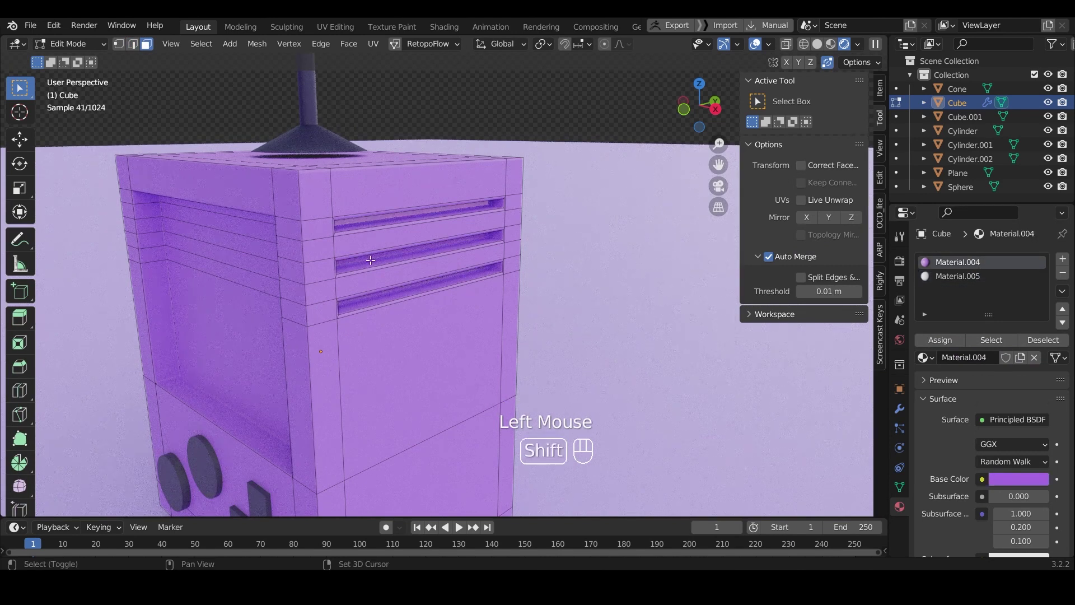
left_click(361, 257)
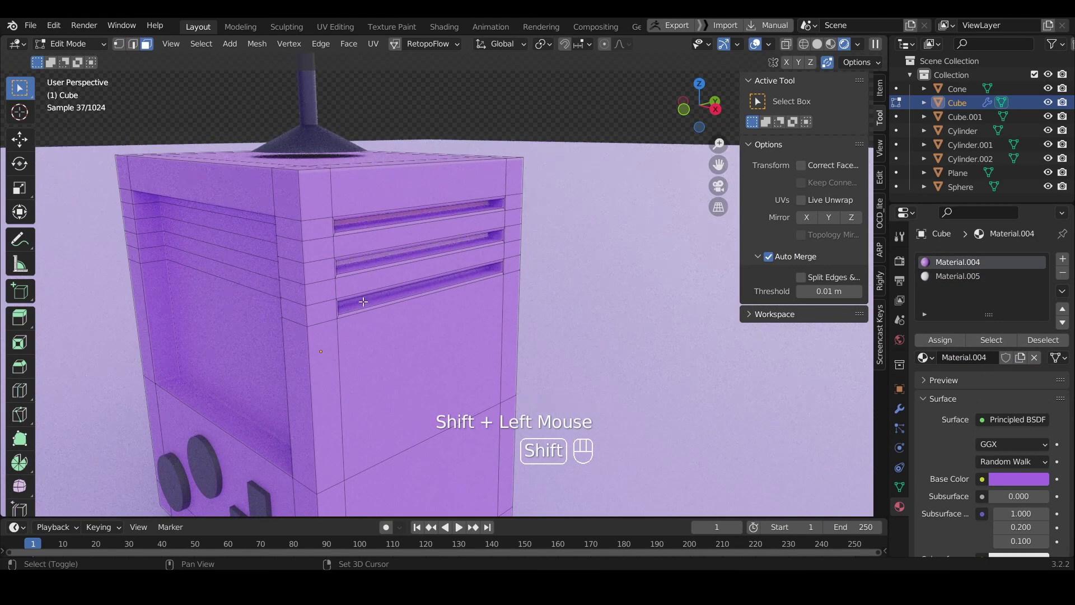
left_click(364, 293)
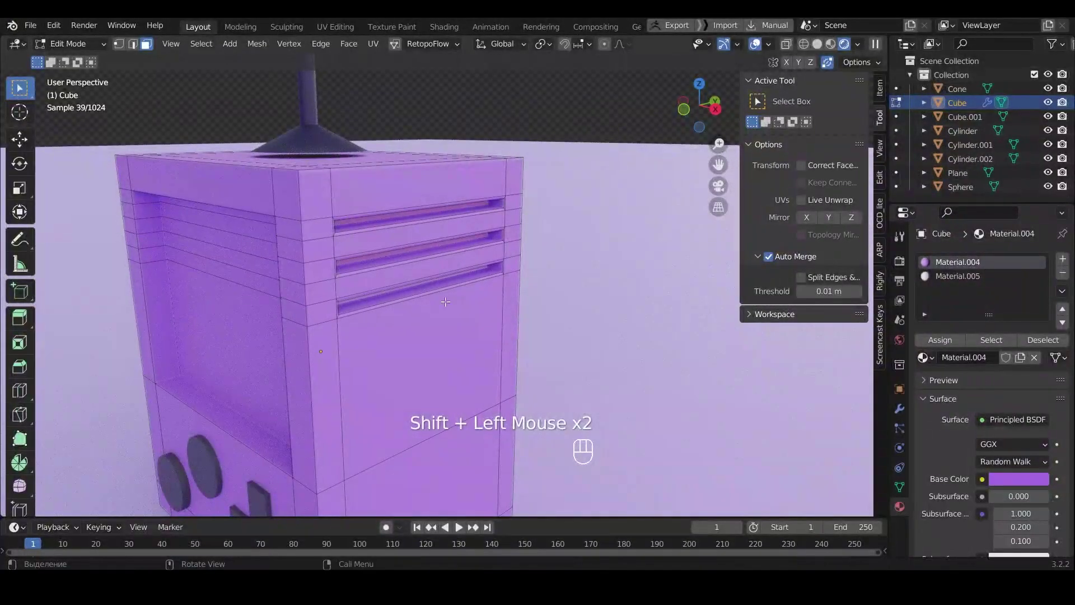
left_click(954, 280)
left_click(945, 347)
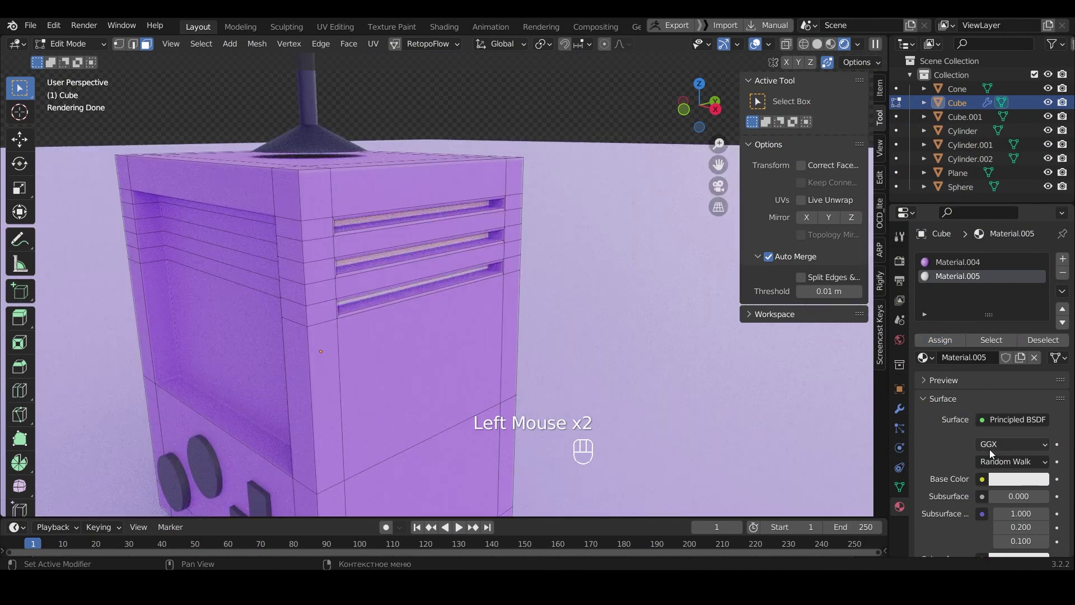
left_click(1005, 487)
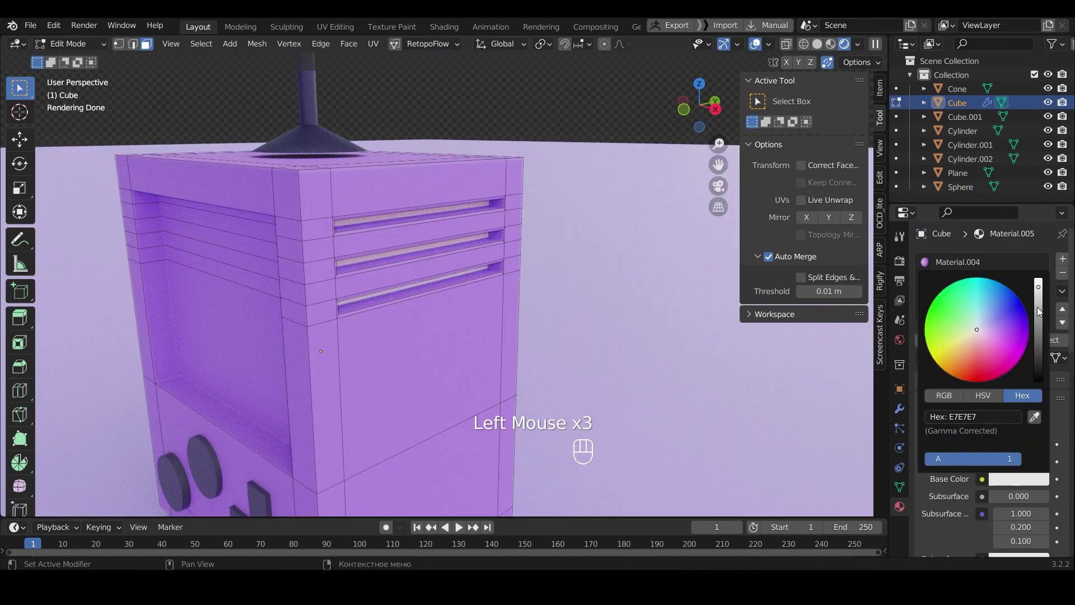
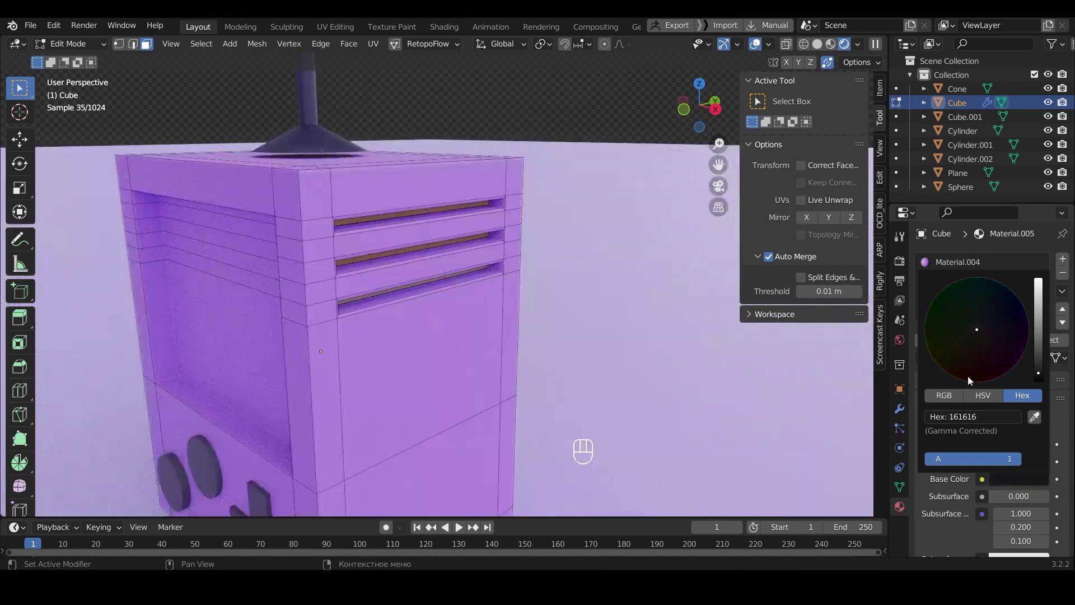
Step: Add a third material slot with a new white material for the screen
left_click(1063, 259)
left_click(1001, 362)
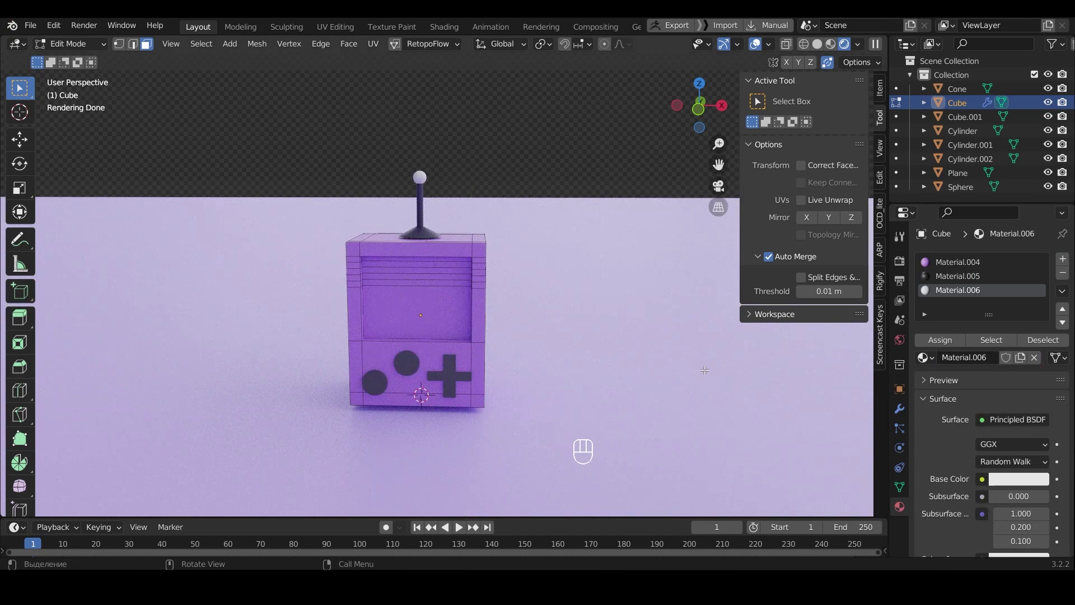
scroll("up", 3)
scroll("down", 3)
Step: Select the recessed screen faces, assign the third material and return to Object Mode
left_click(404, 326)
left_click(415, 278)
left_click(417, 254)
left_click(420, 242)
left_click(425, 230)
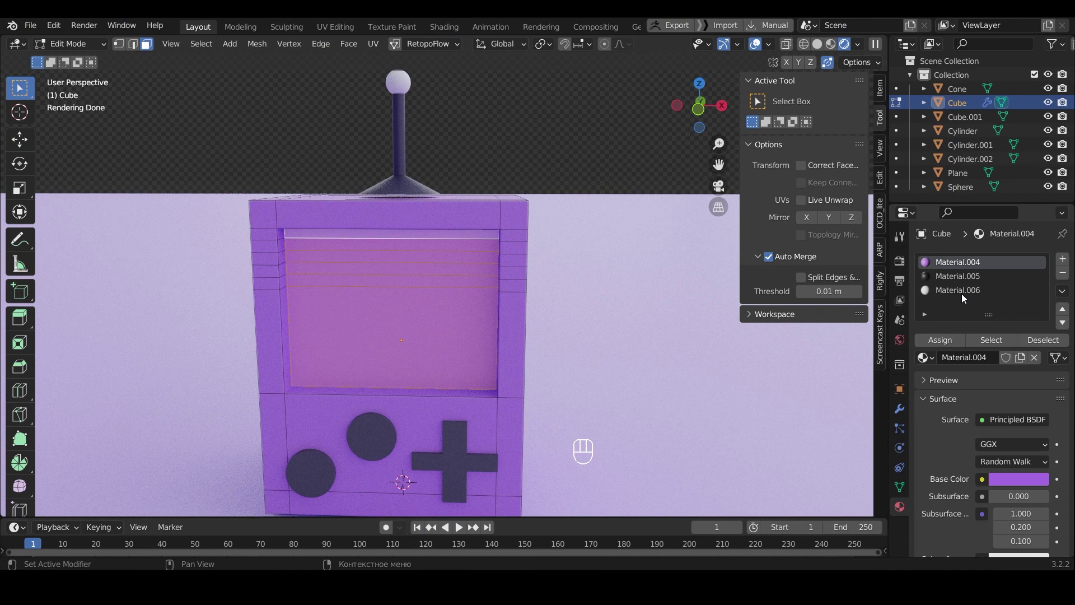
left_click(945, 349)
key("Tab")
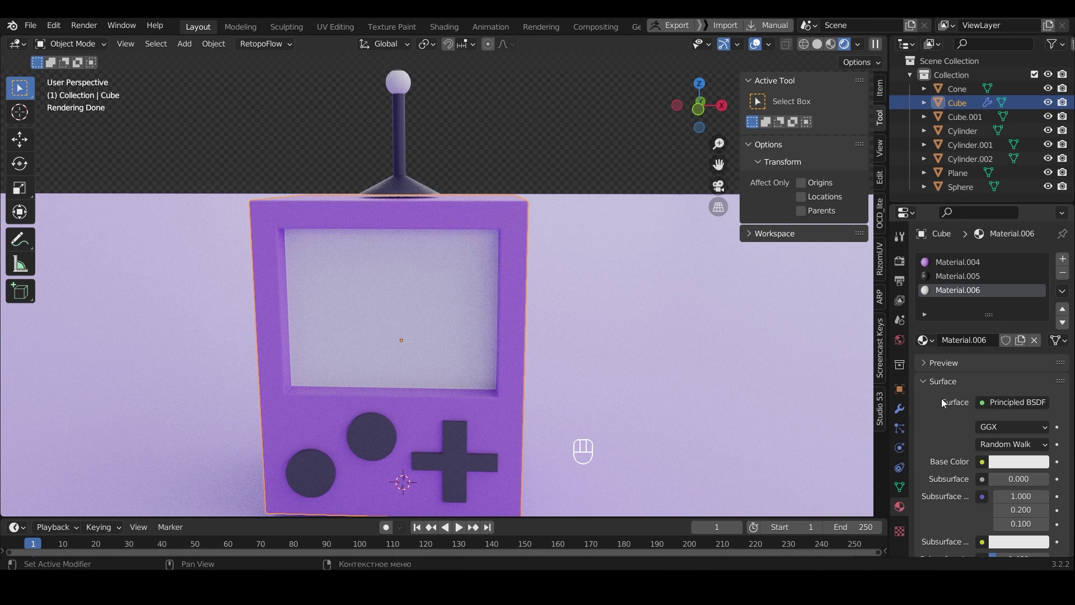
Step: Feed Material.006's base colour from an image texture and project it from view onto the screen faces
left_click(982, 465)
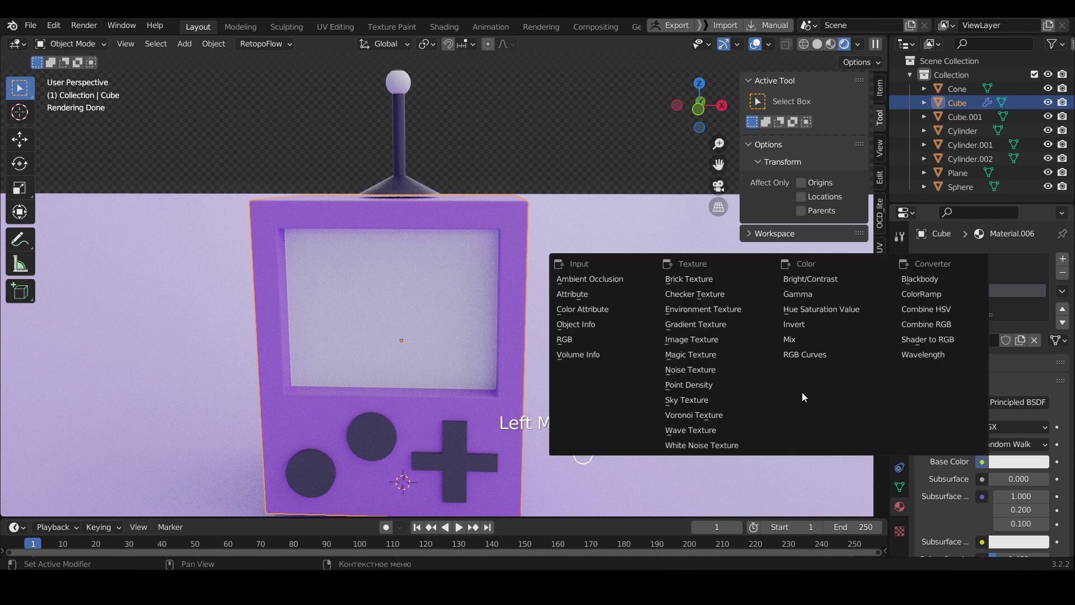
left_click(711, 342)
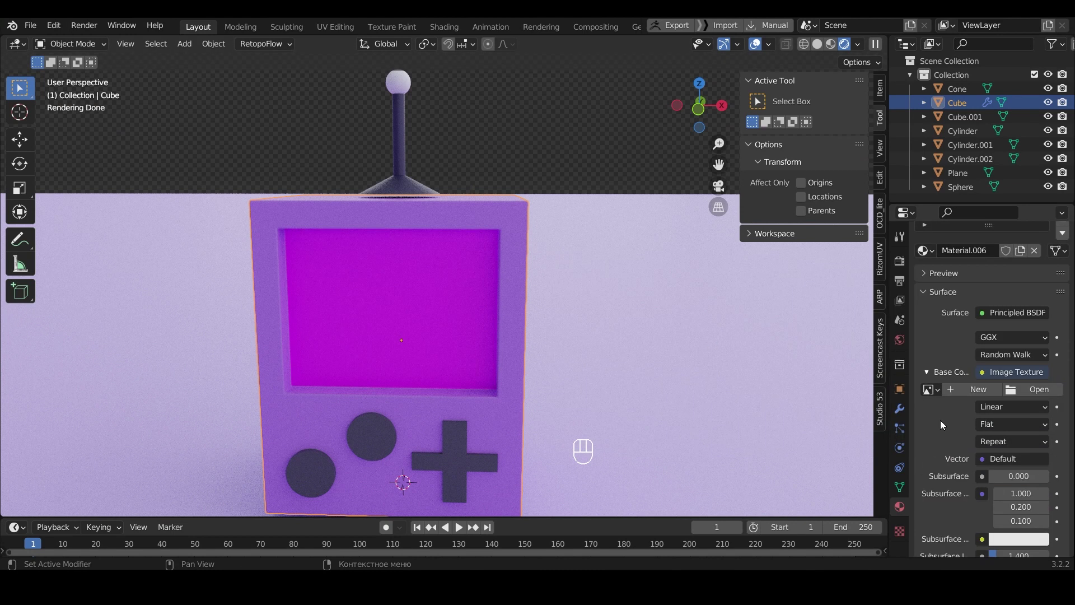
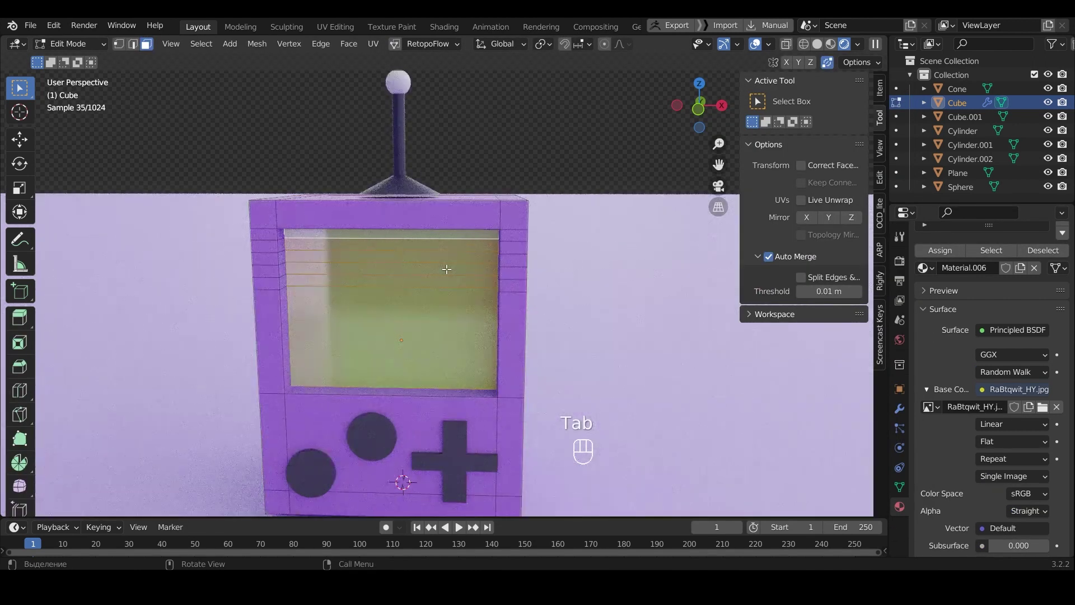
left_click_drag(373, 49, 440, 194)
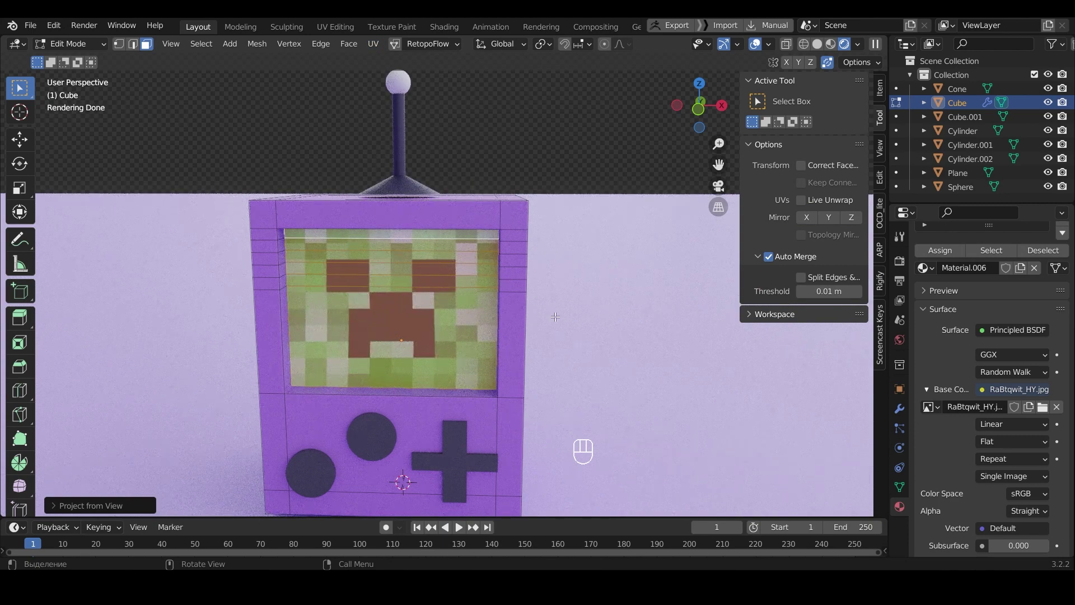
Step: Add a Sun light in Object Mode and show its transform values in the Item panel
key("Tab")
key("shift+a")
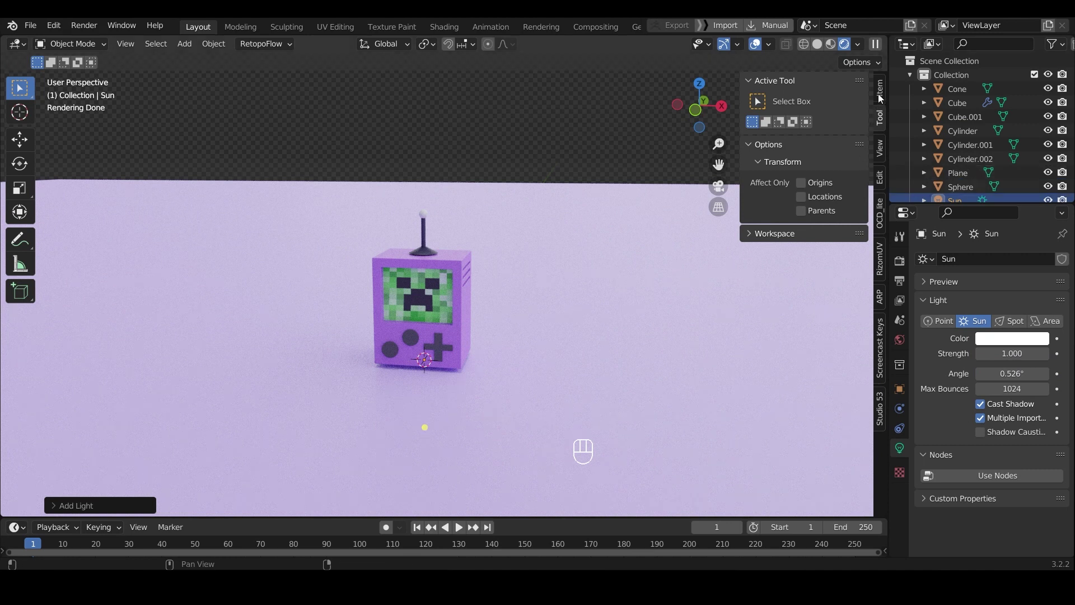
left_click(880, 88)
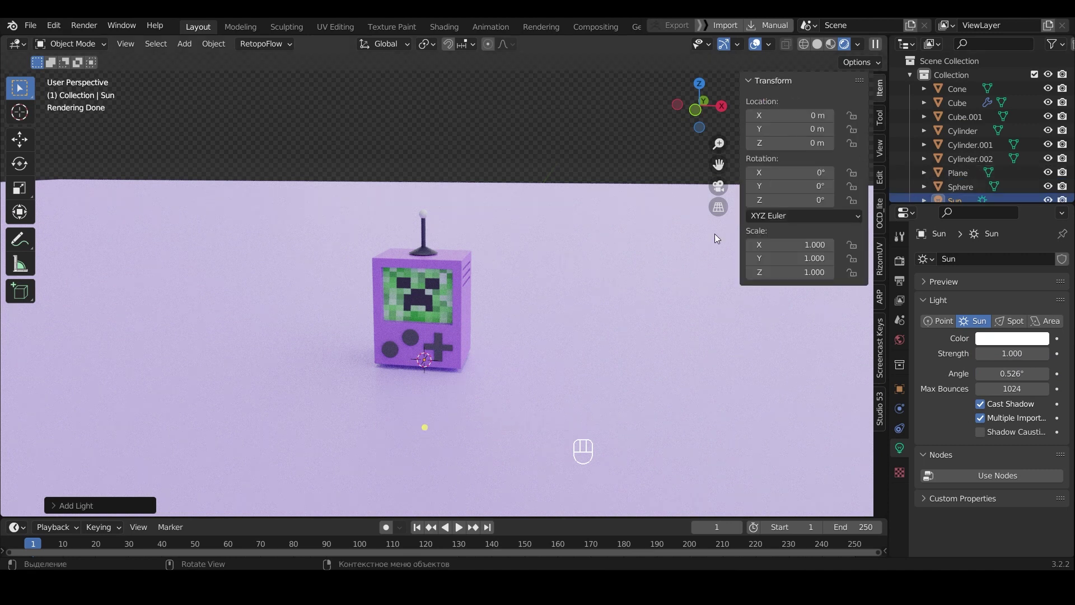
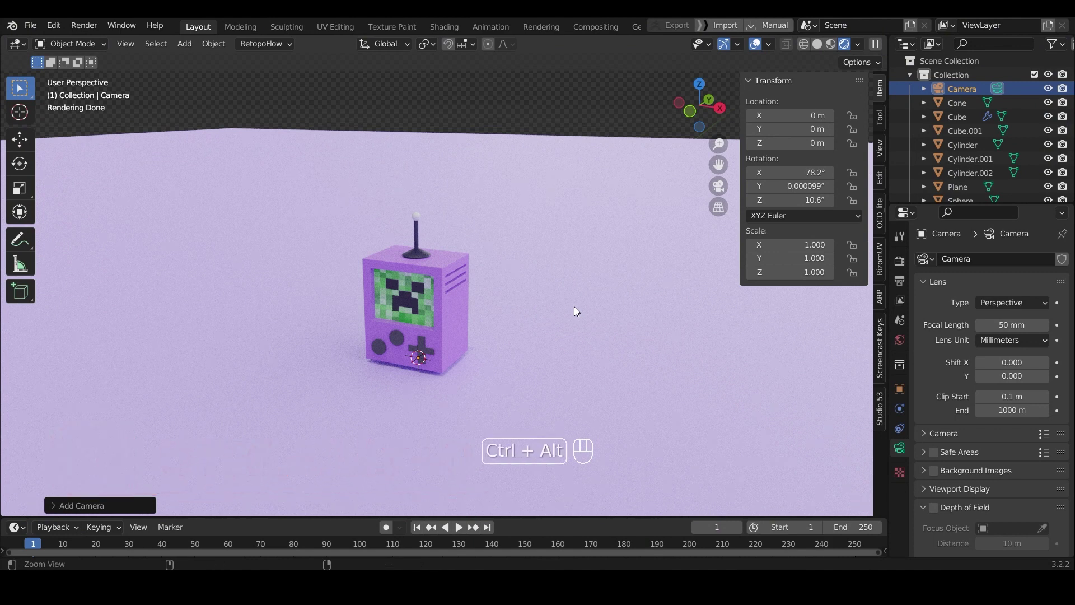
Step: Align the camera to the current view and raise it slightly along Z
key("ctrl+alt+KP_0")
key("g")
key("x")
key("g")
key("z")
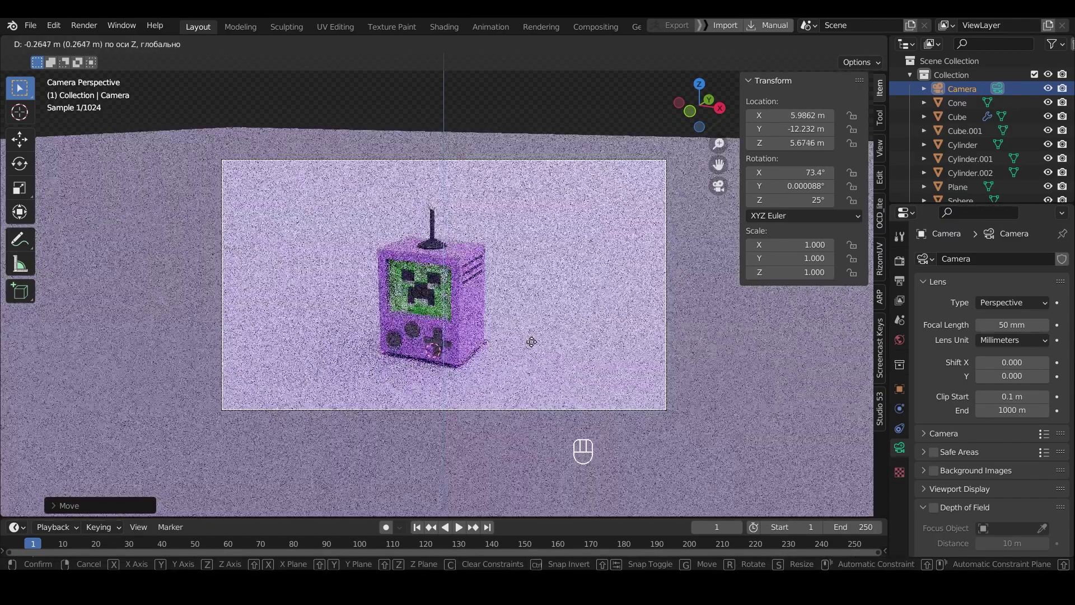
left_click(537, 347)
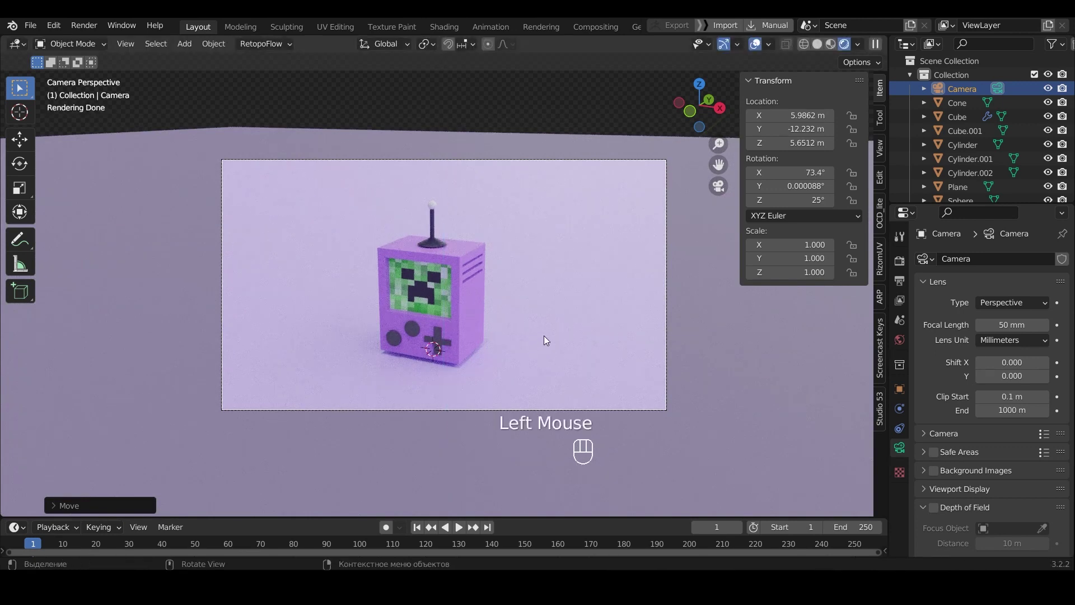